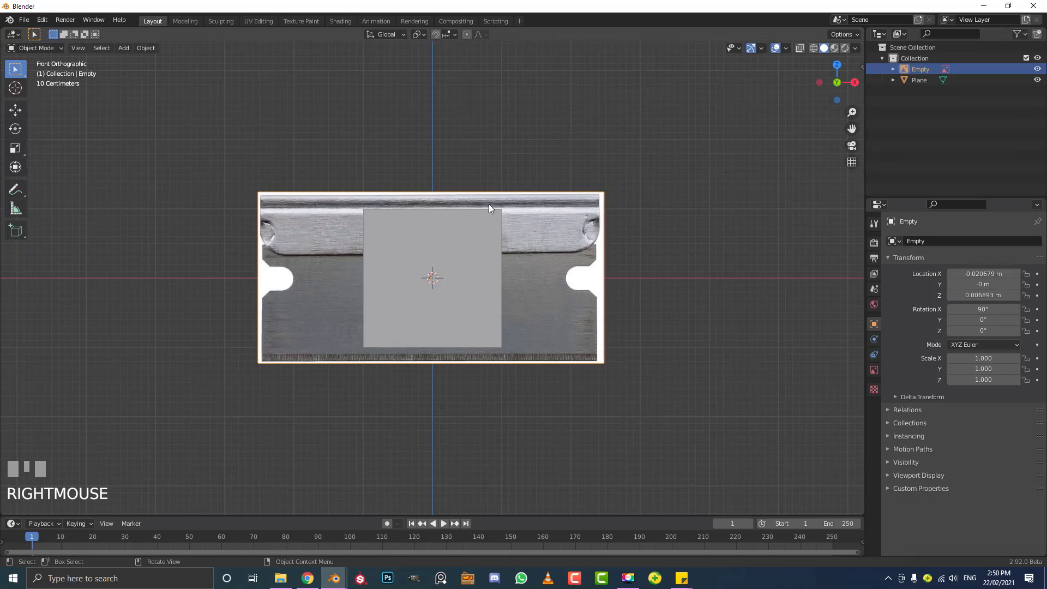
# Scale the plane along X to about 2.416 so it spans the blade reference.
pyautogui.click(489, 239)
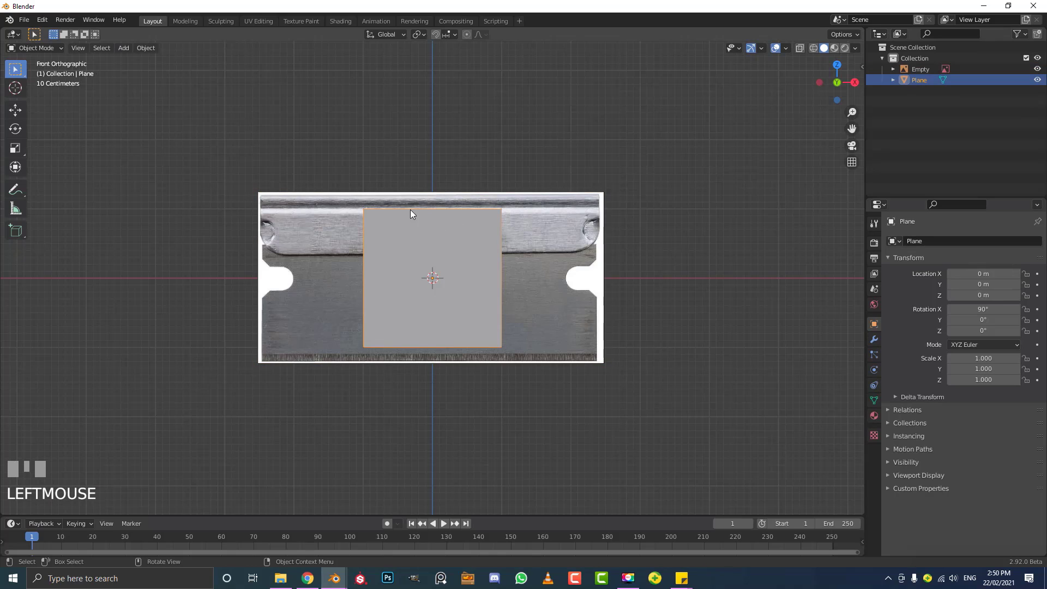
pyautogui.scroll(3)
pyautogui.press('s')
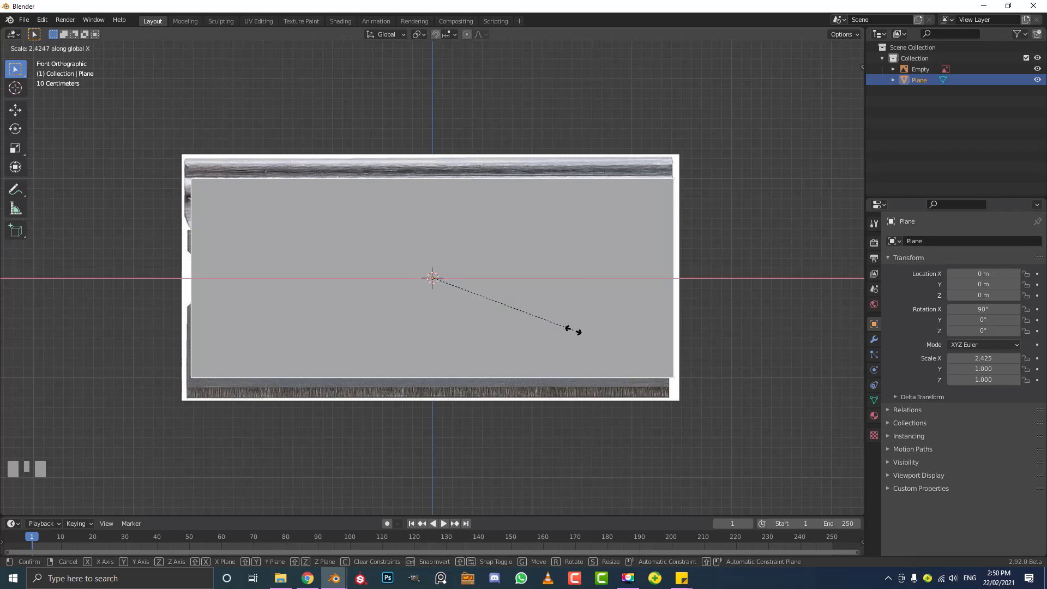
pyautogui.click(574, 333)
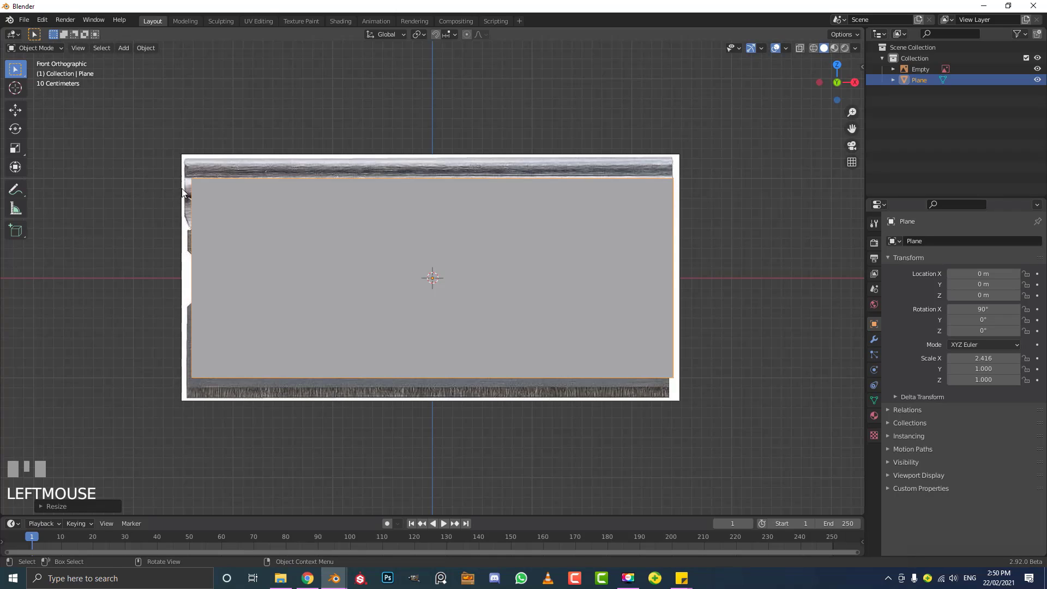
# Nudge the reference image empty along X to line up, then reselect the plane in front view.
pyautogui.click(259, 169)
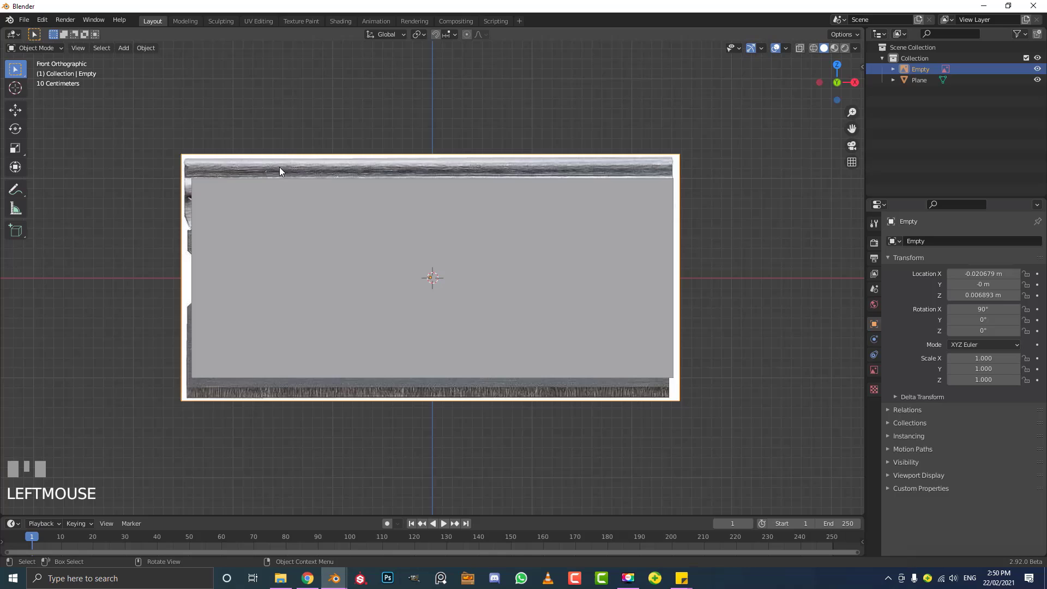
pyautogui.press('g')
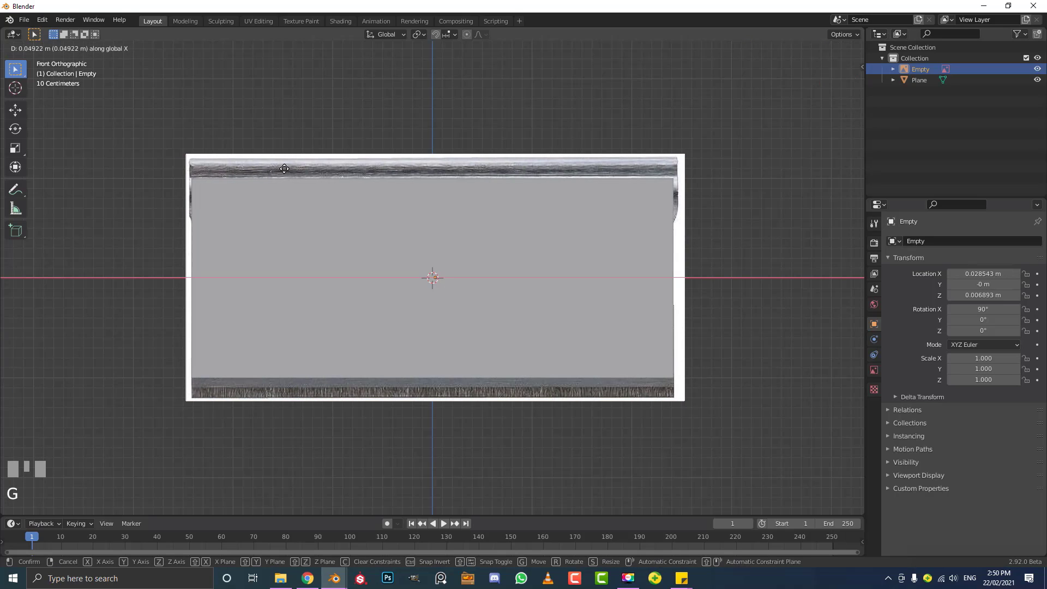
pyautogui.click(286, 185)
pyautogui.moveTo(433, 282); pyautogui.dragTo(405, 173)
pyautogui.press('KP_1')
pyautogui.click(421, 206)
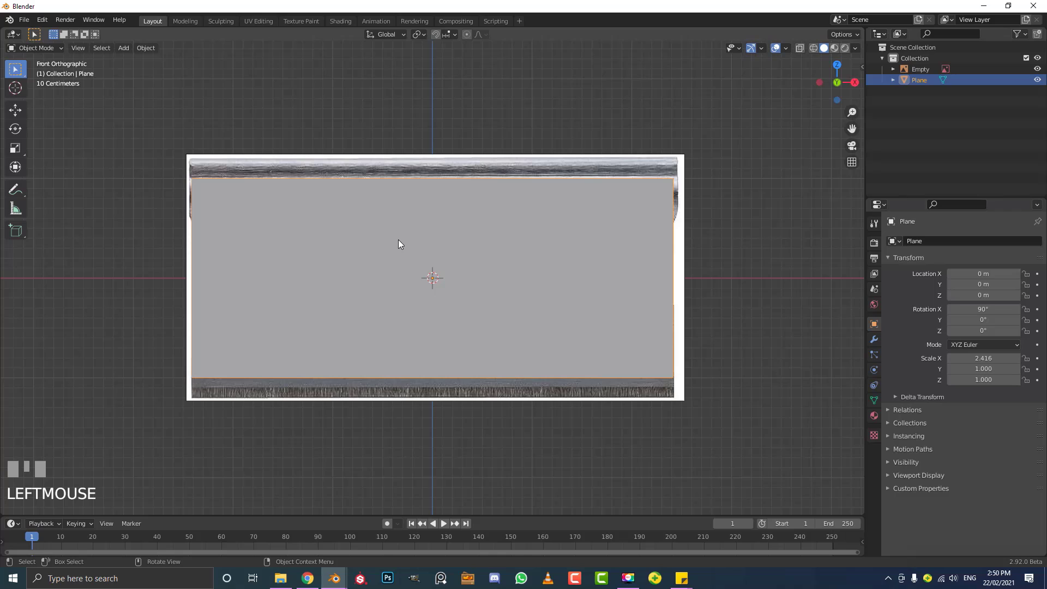
# Bring up the viewport shading pie menu with Z.
pyautogui.press('z')
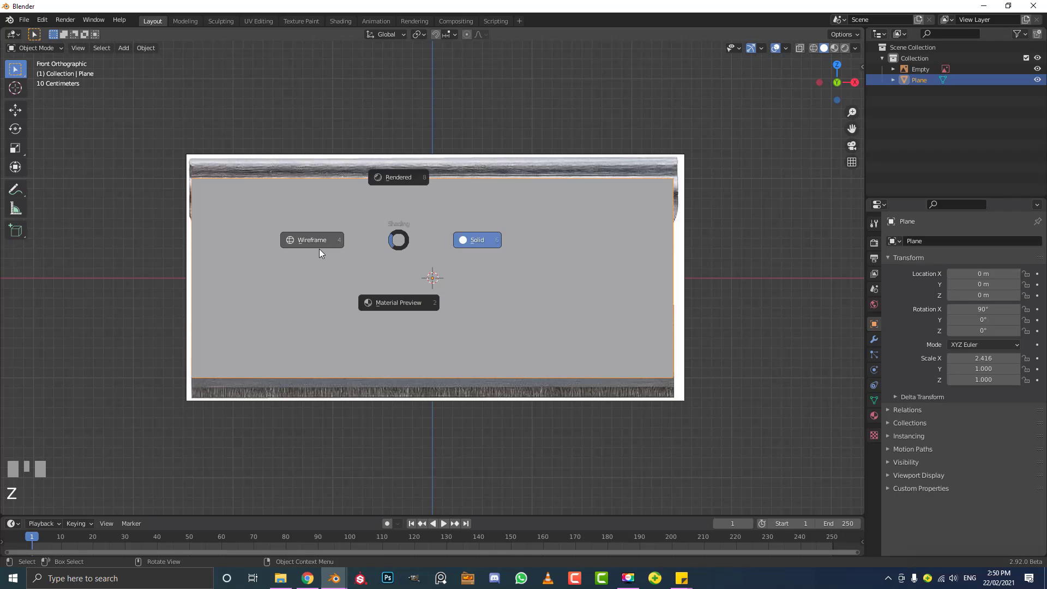
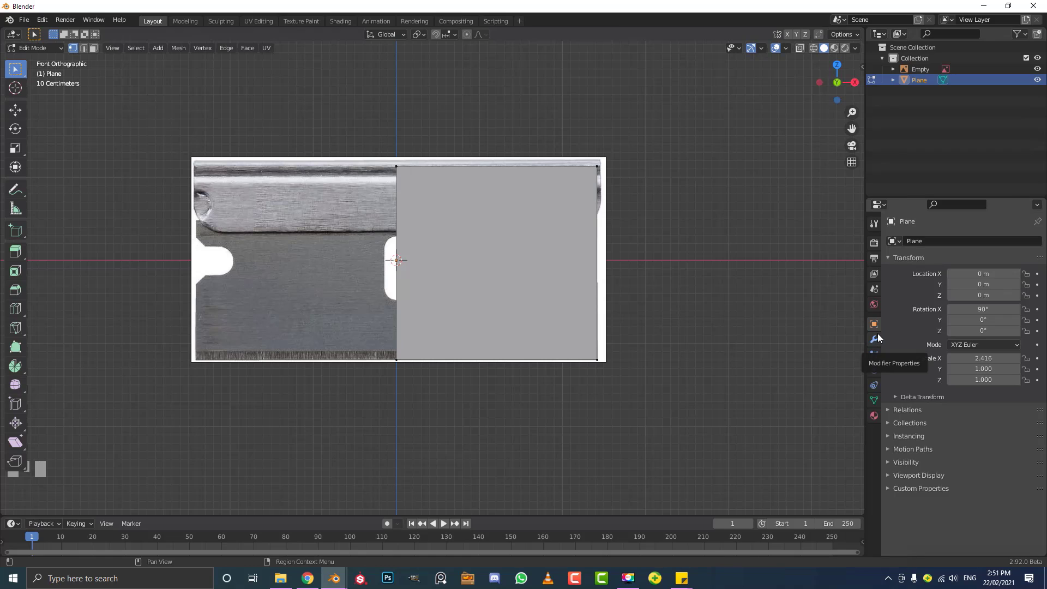
# Add a Mirror modifier on X with Clipping enabled so the centre seam stays joined.
pyautogui.moveTo(881, 341); pyautogui.dragTo(951, 333)
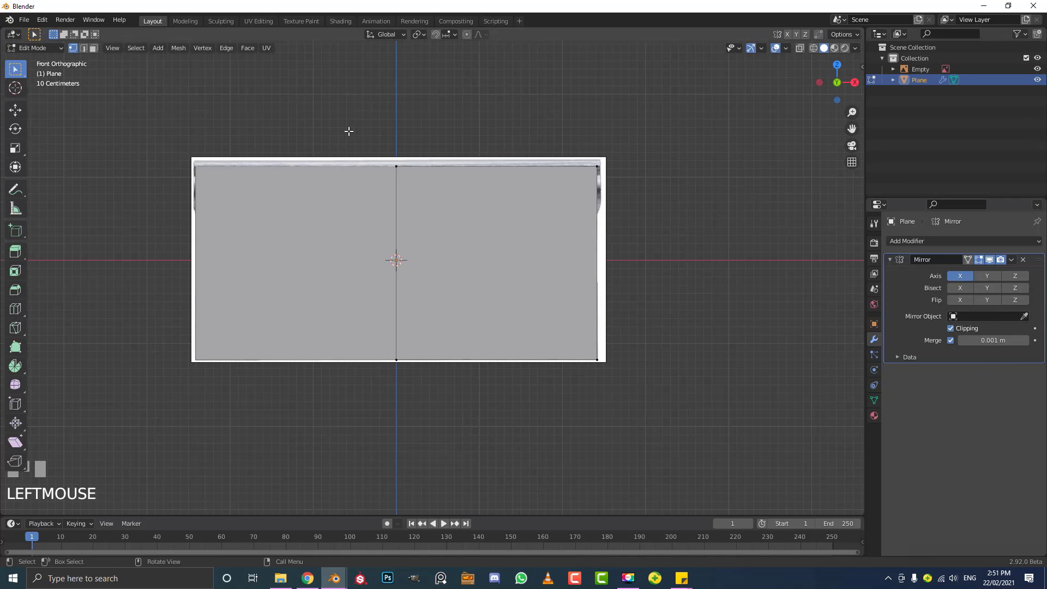
pyautogui.press('a')
pyautogui.press('g')
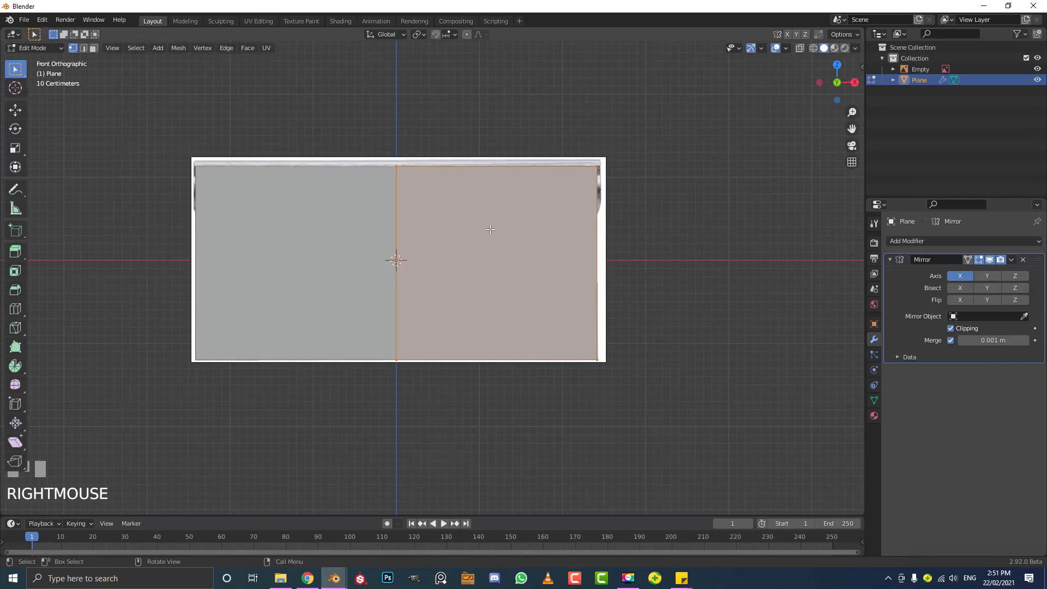
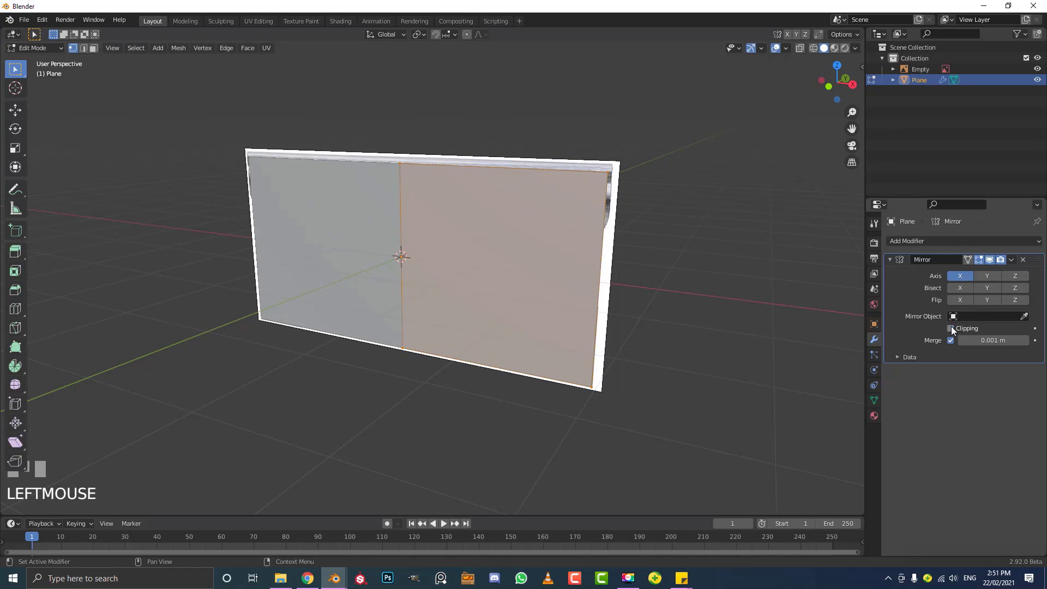
pyautogui.moveTo(432, 259); pyautogui.dragTo(500, 226)
pyautogui.press('g')
pyautogui.rightClick(500, 226)
pyautogui.click(958, 331)
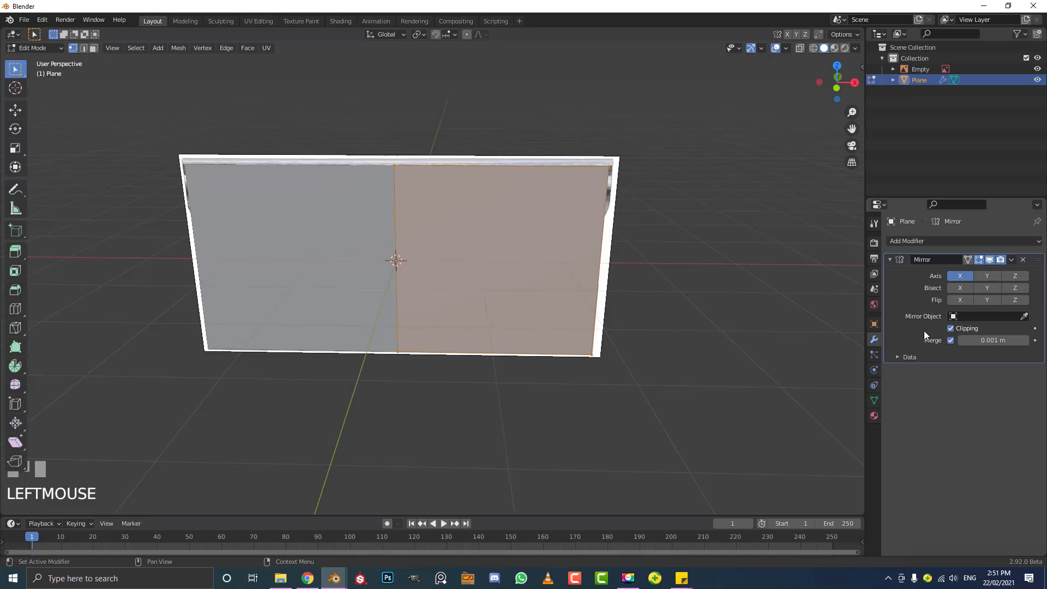
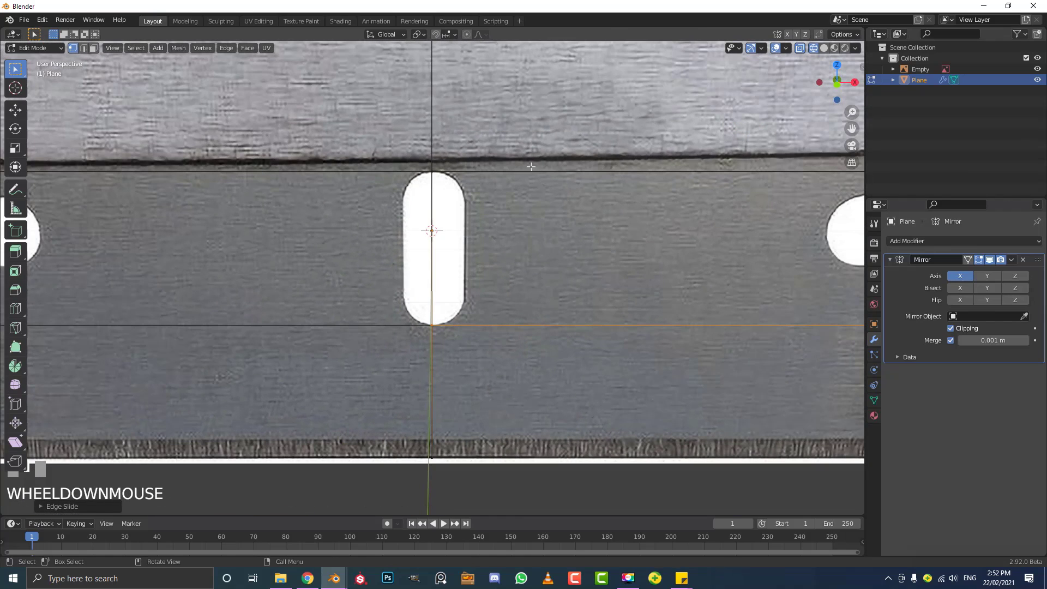
# Insert another vertical edge loop with Ctrl+R along the notch outline.
pyautogui.press('ctrl+r')
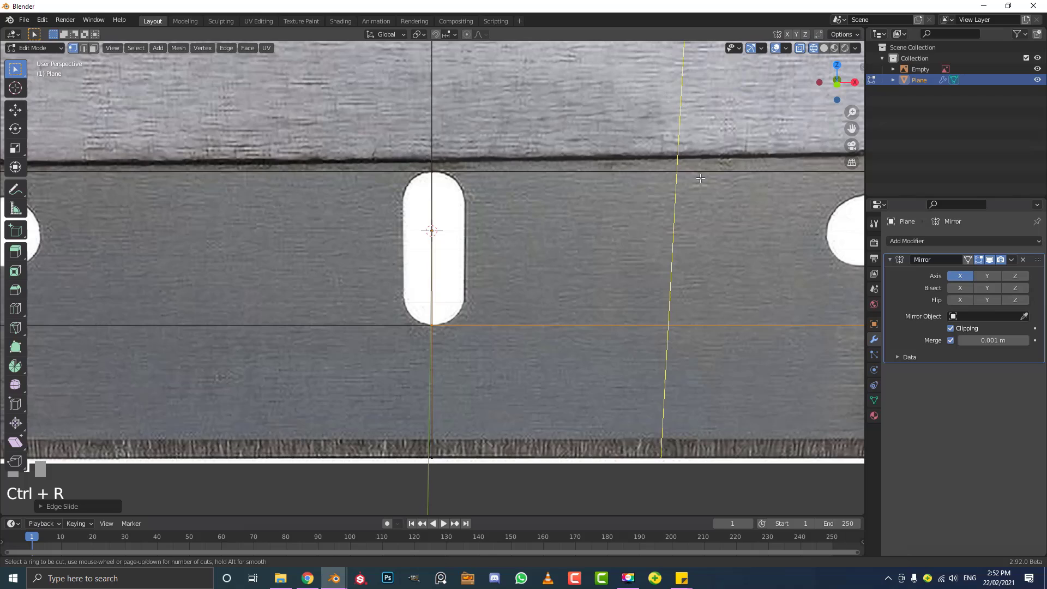
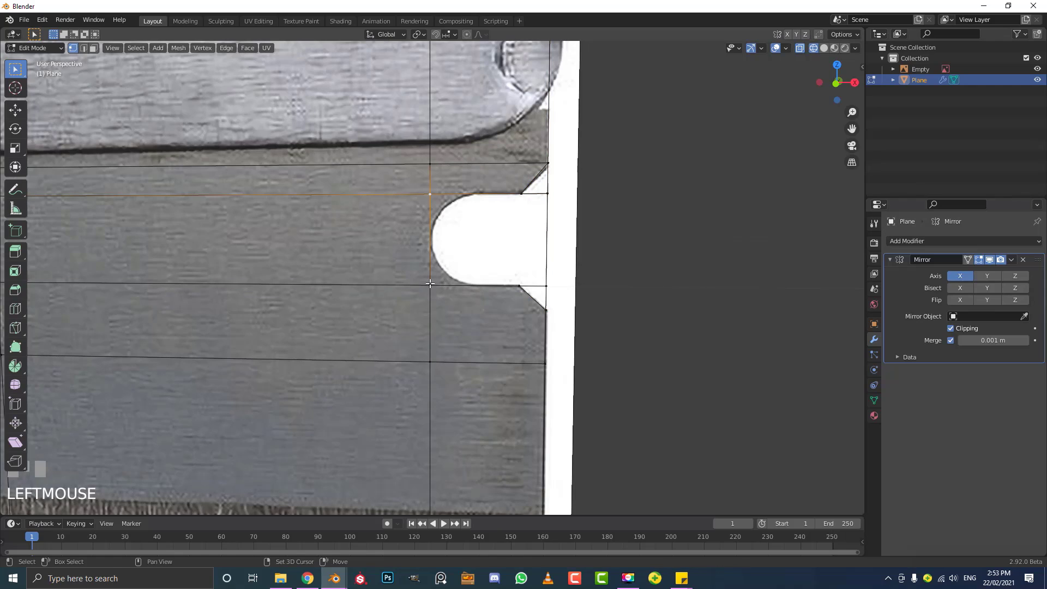
# Select the notch corner and start a vertex bevel to round it.
pyautogui.click(431, 286)
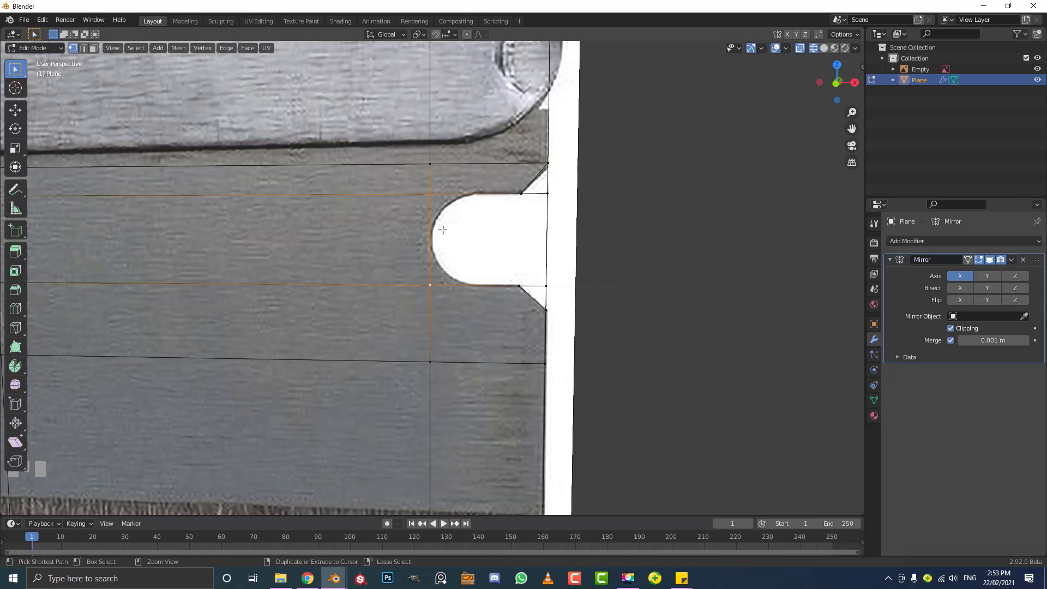
pyautogui.press('ctrl+shift+b')
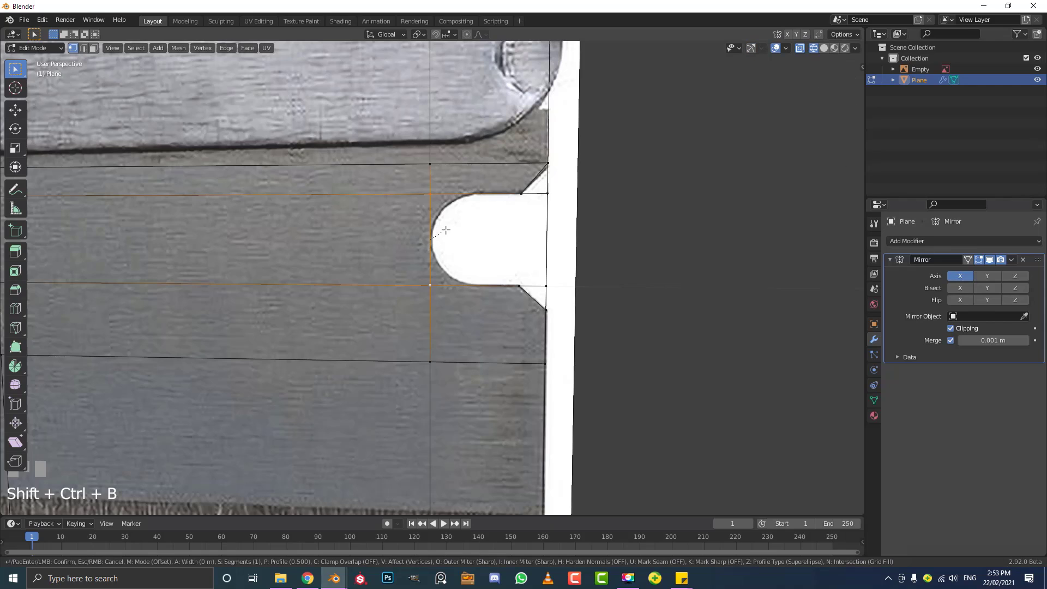
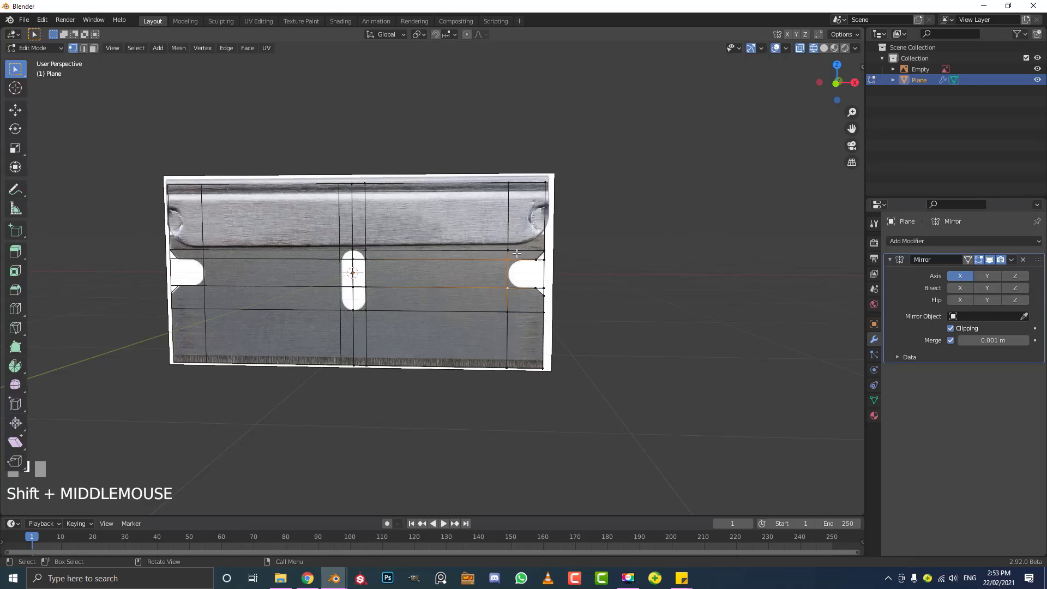
# Apply the plane's scale with Ctrl+A, return to edit mode and zoom toward the side notch.
pyautogui.press('Tab')
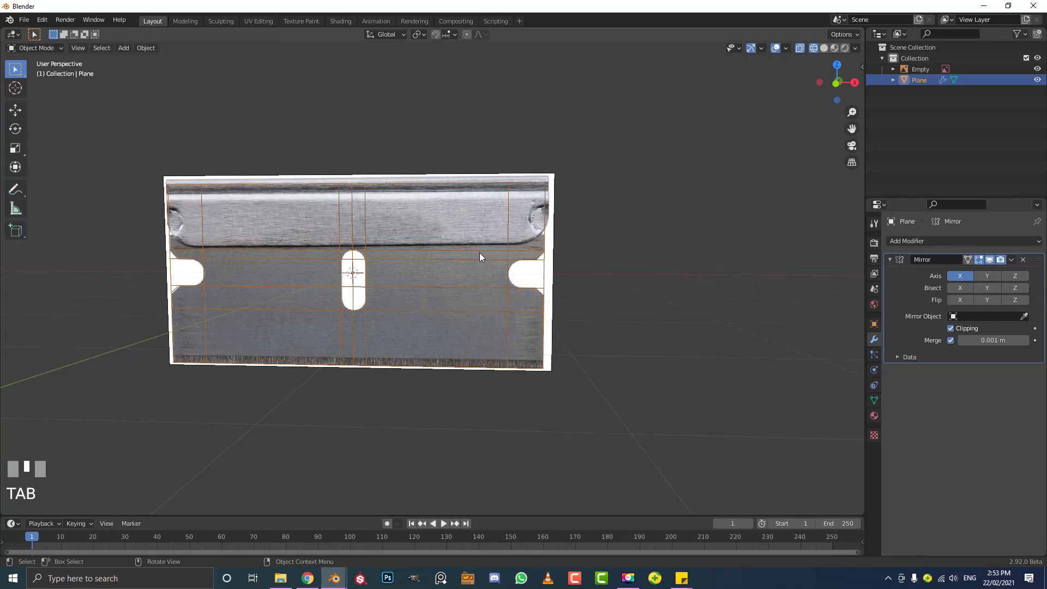
pyautogui.press('ctrl+a')
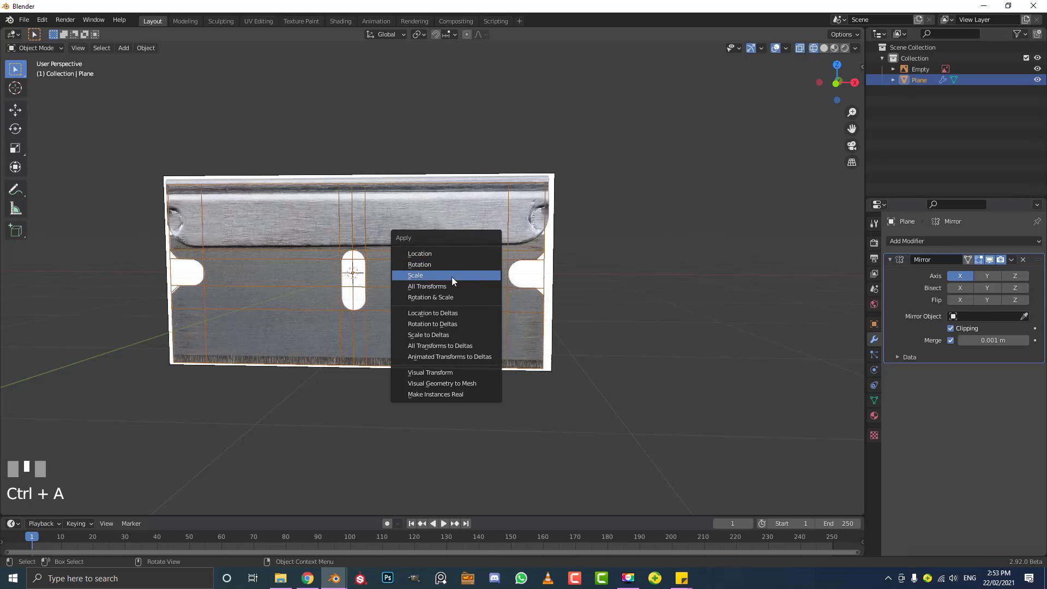
pyautogui.scroll(3)
pyautogui.press('Tab')
pyautogui.middleClick(532, 266)
pyautogui.scroll(3)
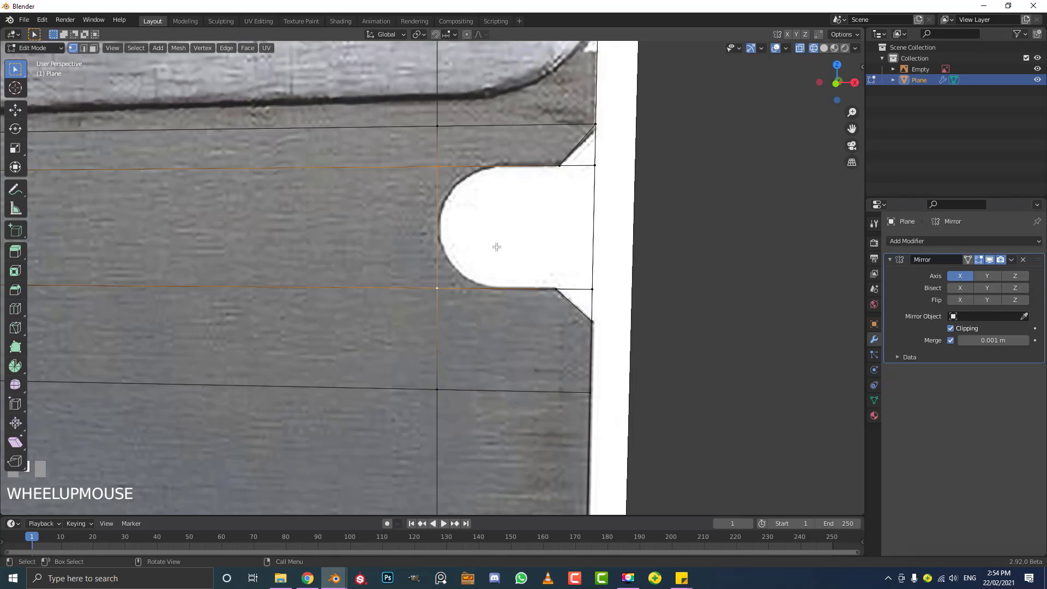
# Vertex-bevel the two notch corners into many-segment curves and switch to solid shading.
pyautogui.press('ctrl+shift+b')
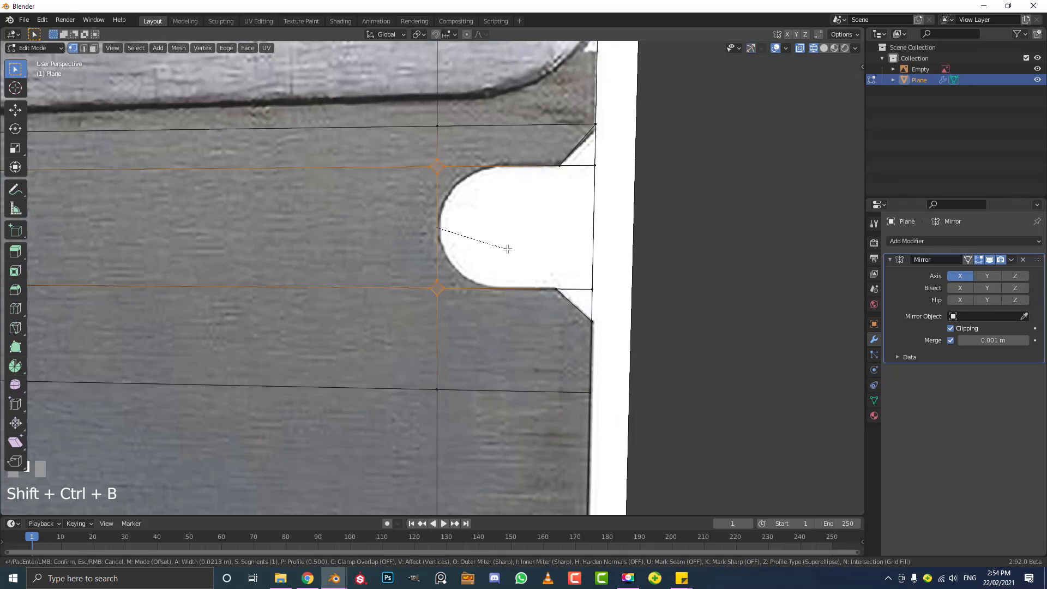
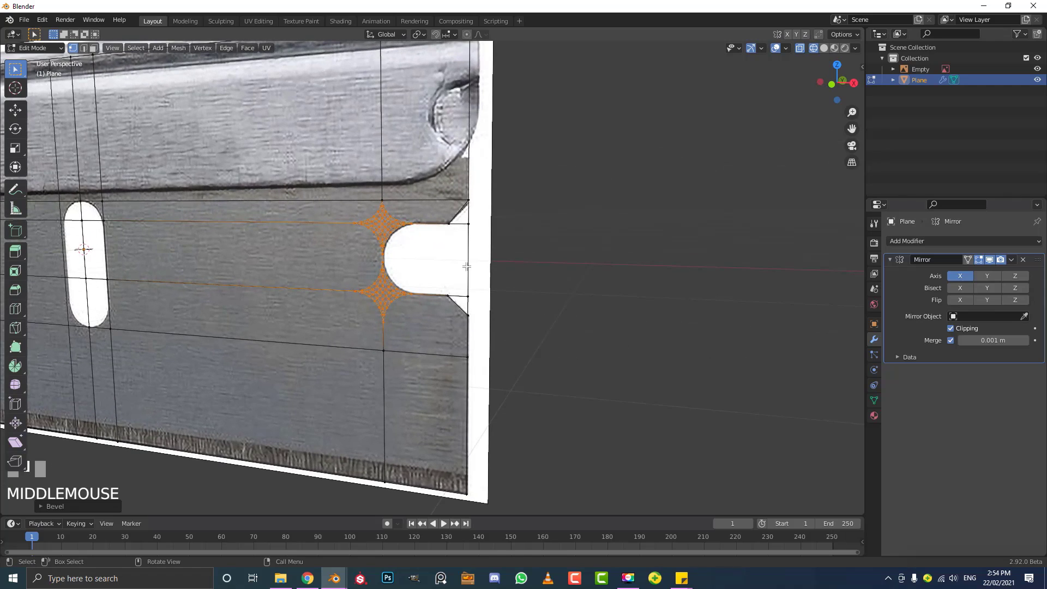
pyautogui.press('z')
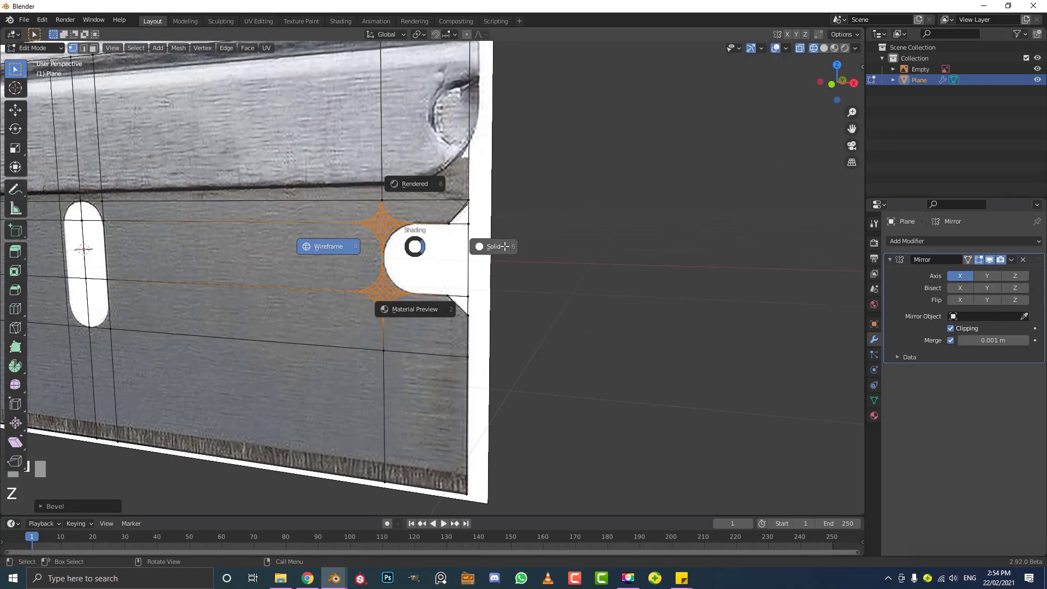
pyautogui.click(101, 53)
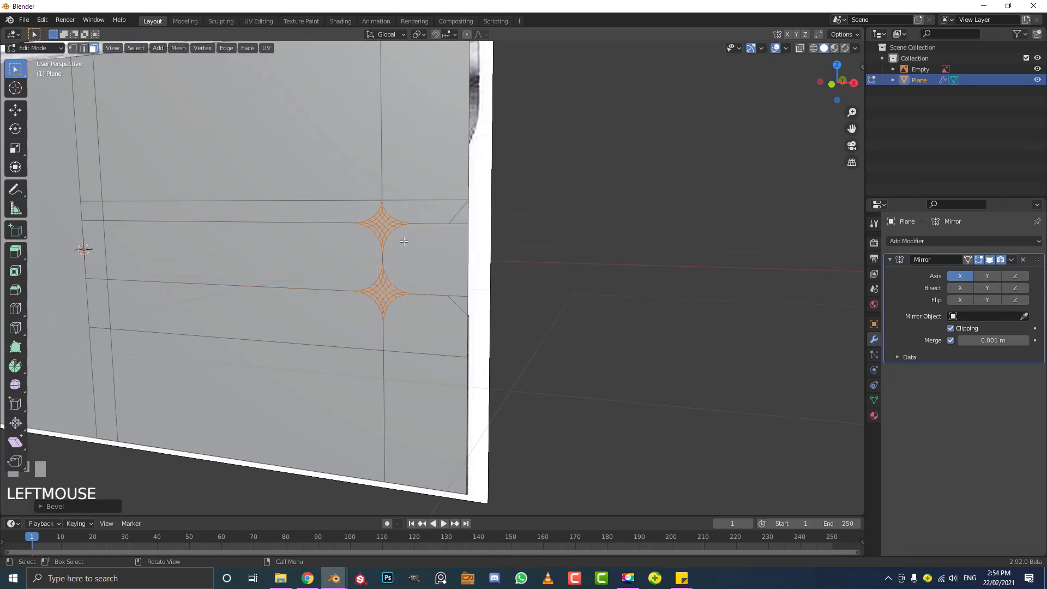
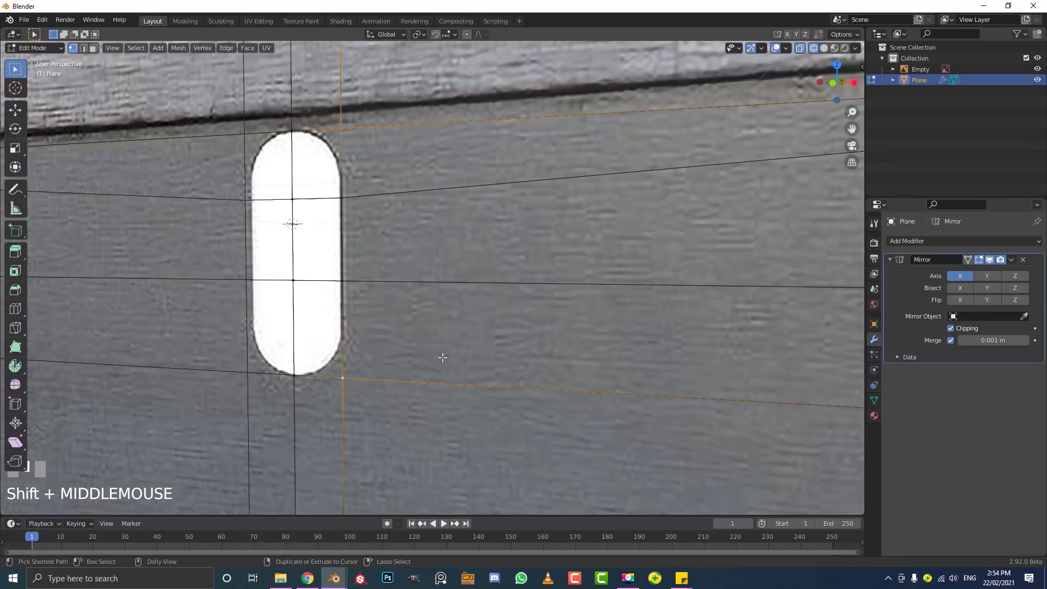
# Vertex-bevel the four central slot corner vertices into many-segment curves.
pyautogui.press('ctrl+shift+b')
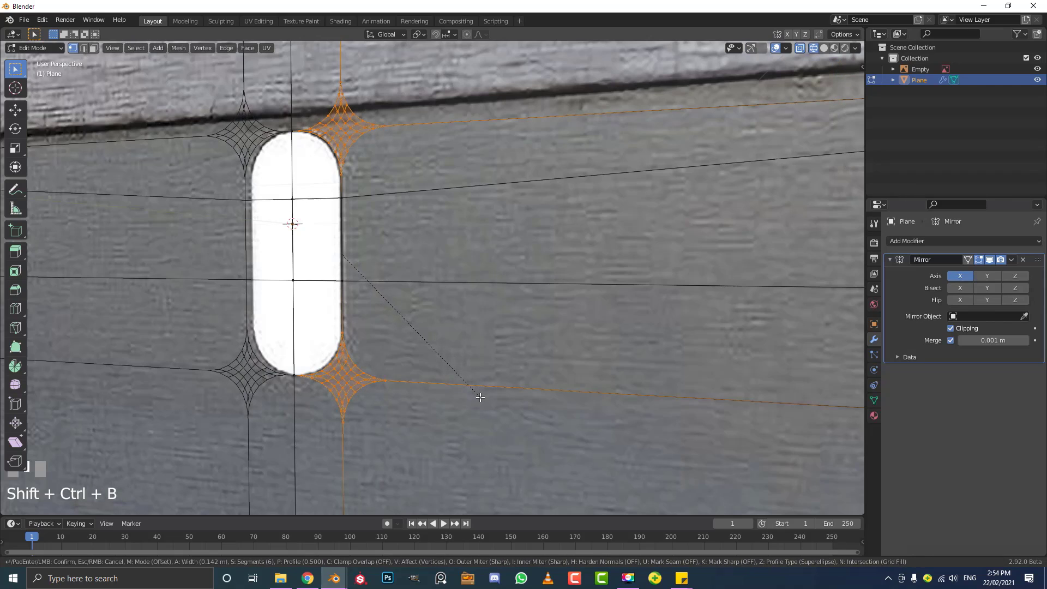
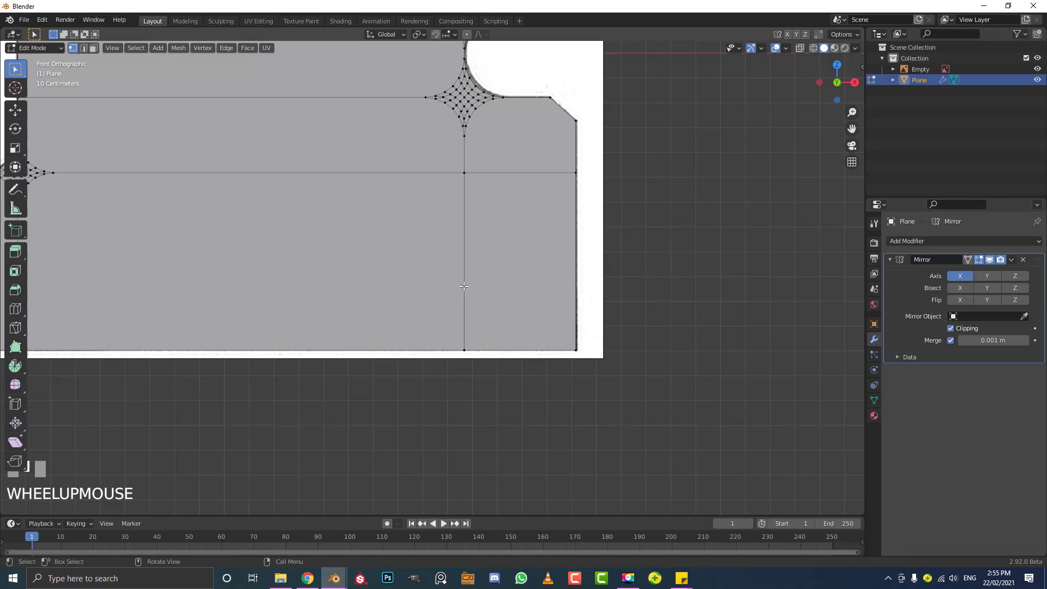
# Add a horizontal loop cut near the blade's bottom edge and clear the selection.
pyautogui.press('ctrl+r')
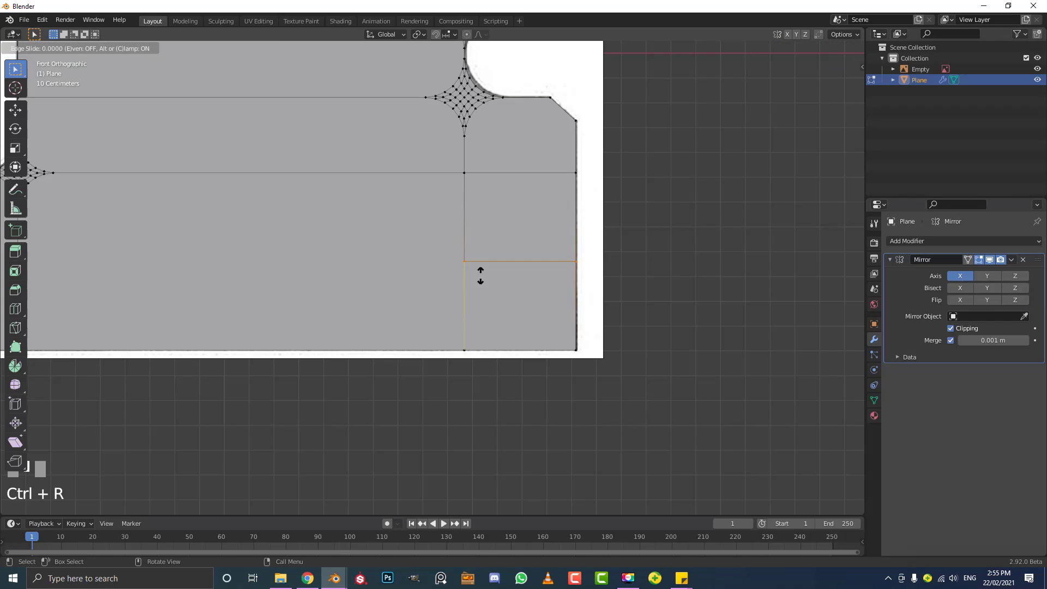
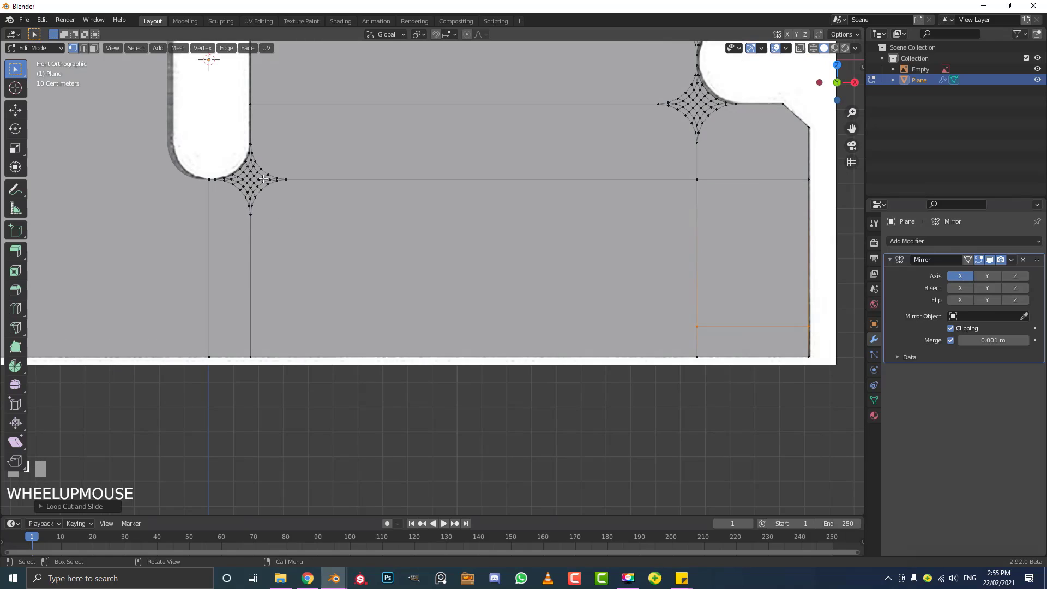
pyautogui.moveTo(270, 182); pyautogui.dragTo(260, 188)
pyautogui.click(258, 194)
pyautogui.click(257, 203)
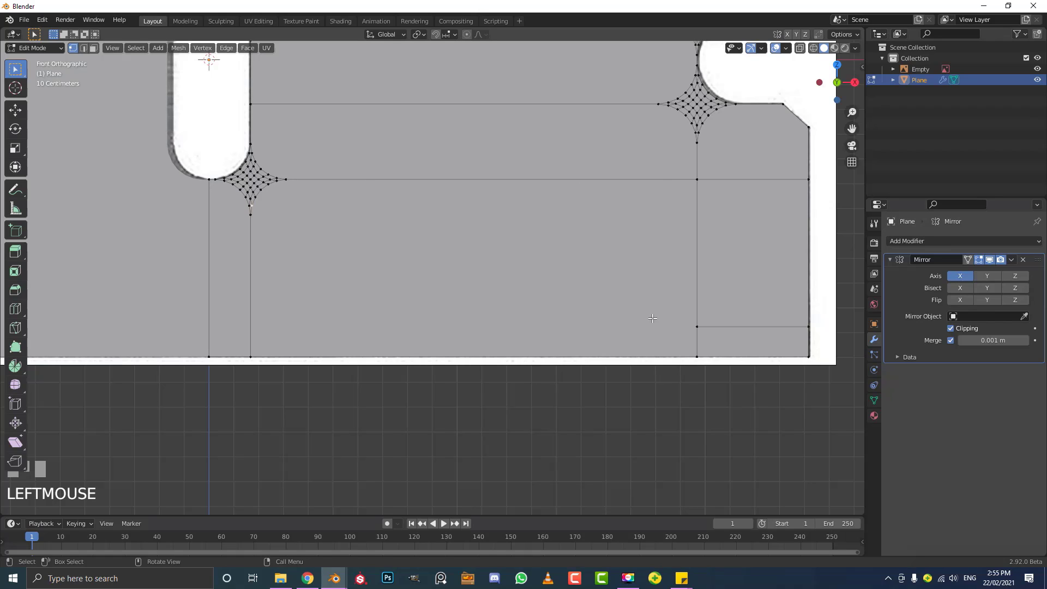
# Knife-cut a new edge from the left vertex across to the loop and confirm it.
pyautogui.press('k')
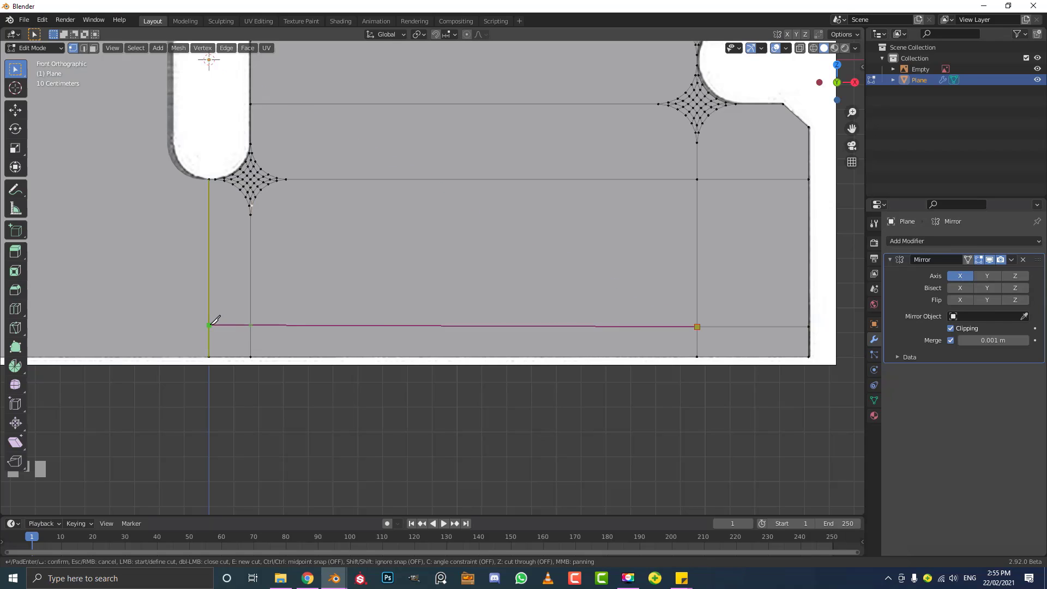
pyautogui.press('Return')
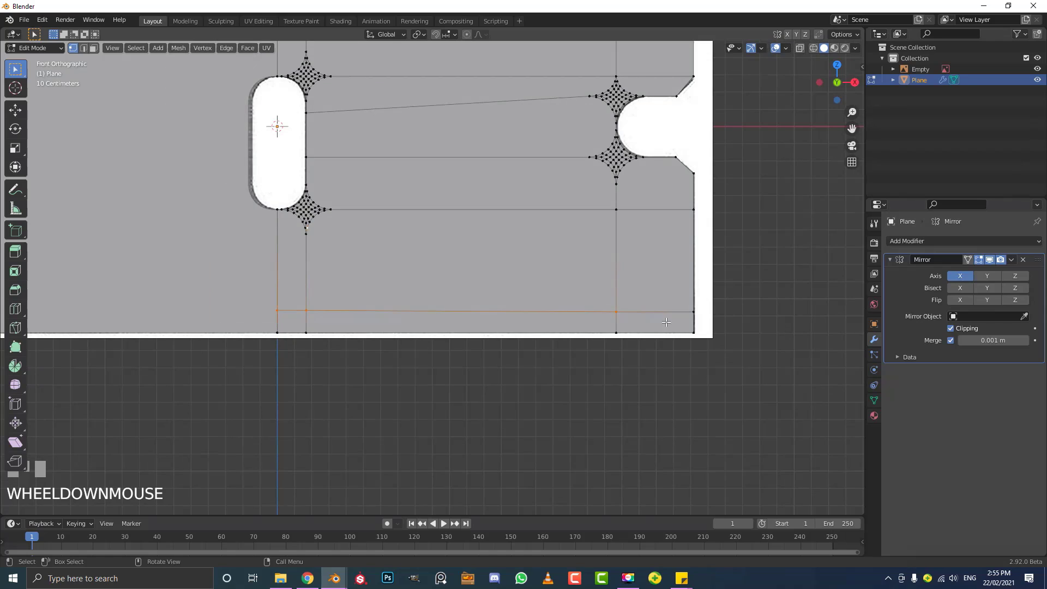
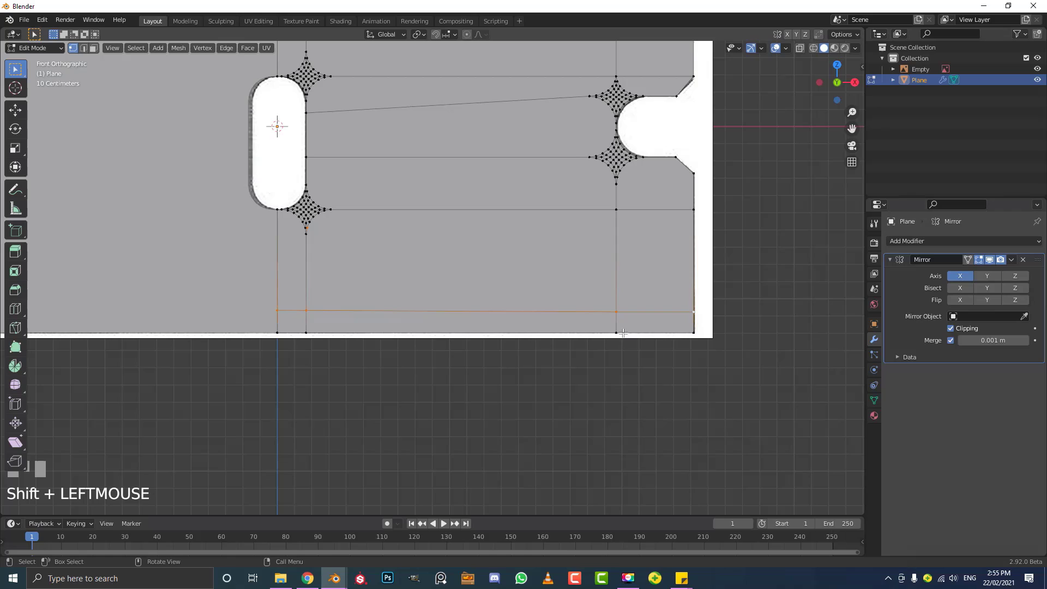
pyautogui.press('g')
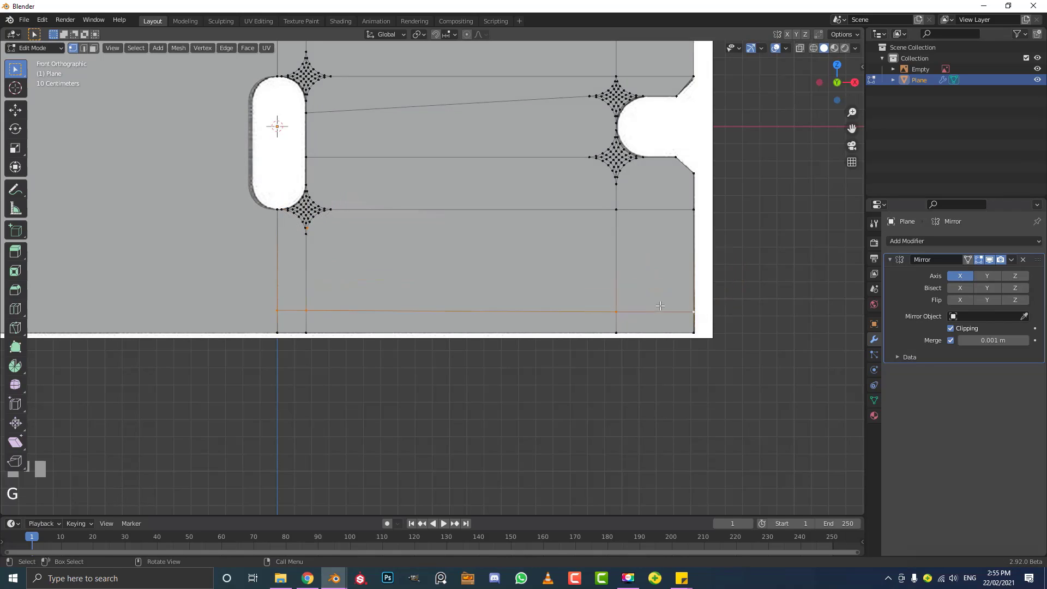
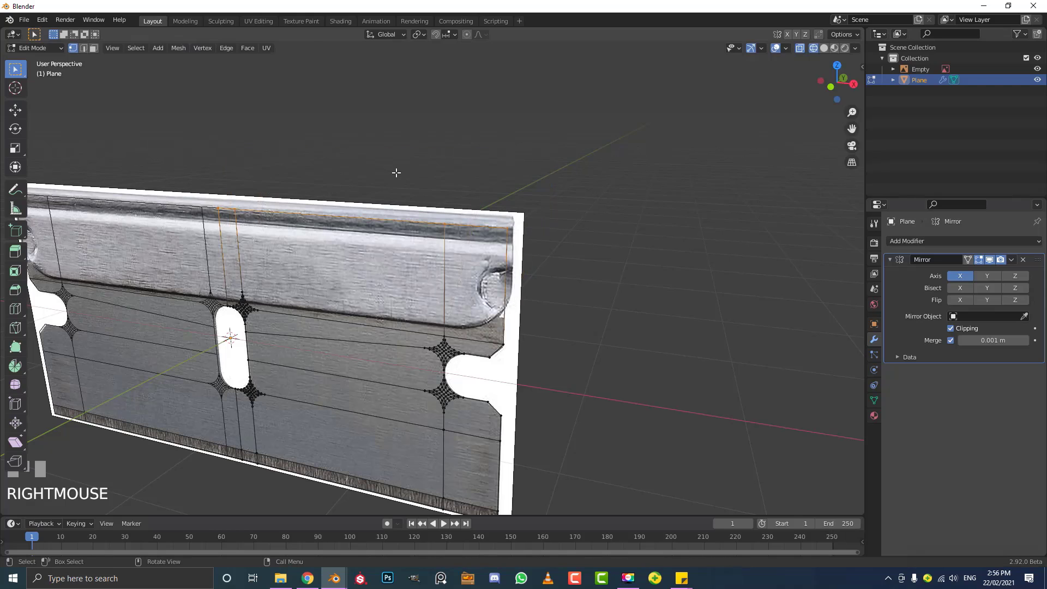
# In front view, move the top edge loop along Z up to the blade's upper border and fine-tune it.
pyautogui.middleClick(382, 221)
pyautogui.scroll(3)
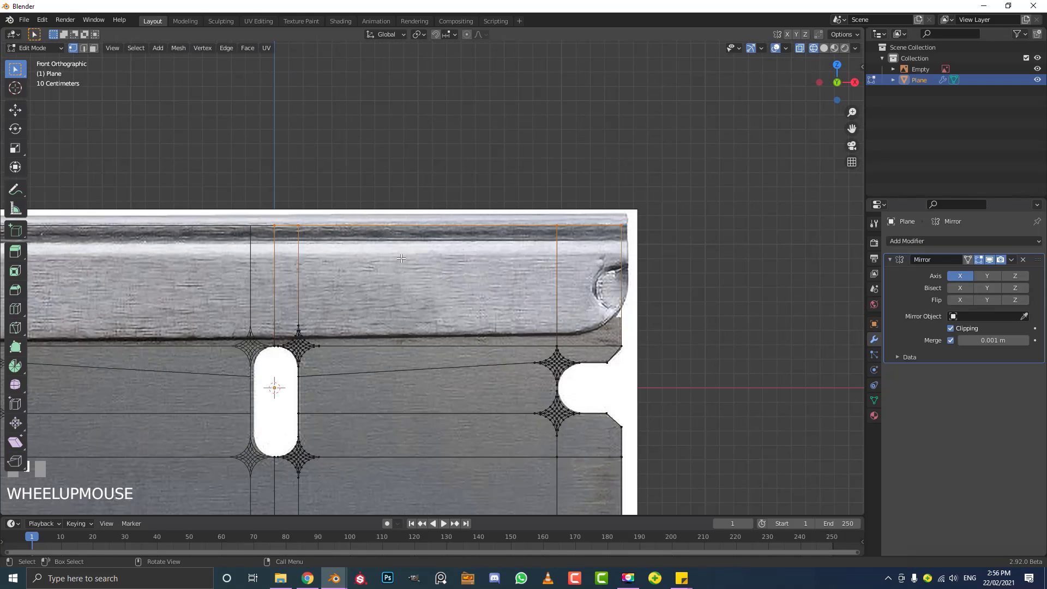
pyautogui.press('shift+d')
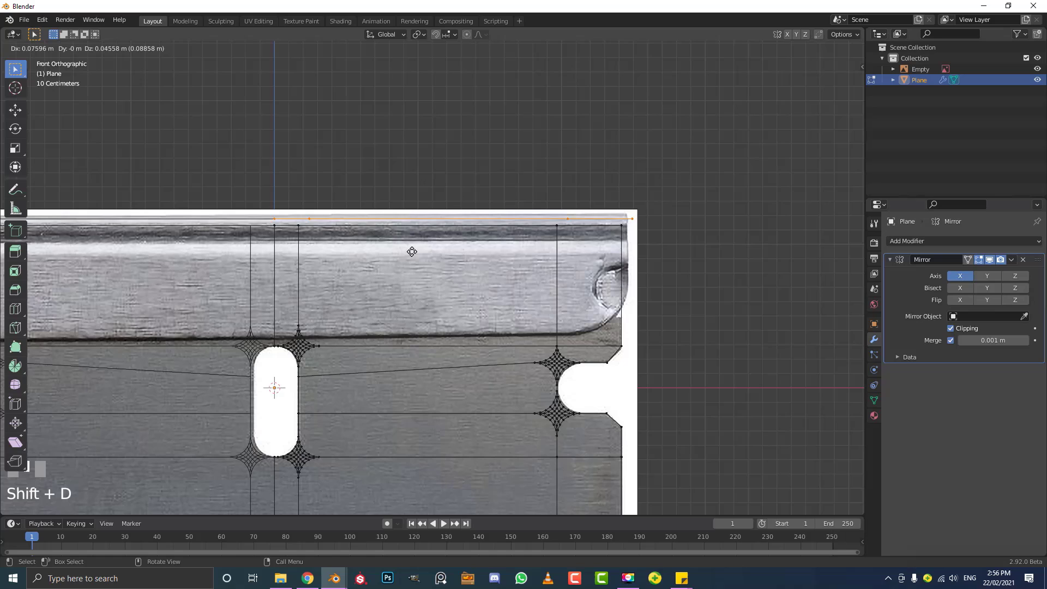
pyautogui.rightClick(418, 249)
pyautogui.press('g')
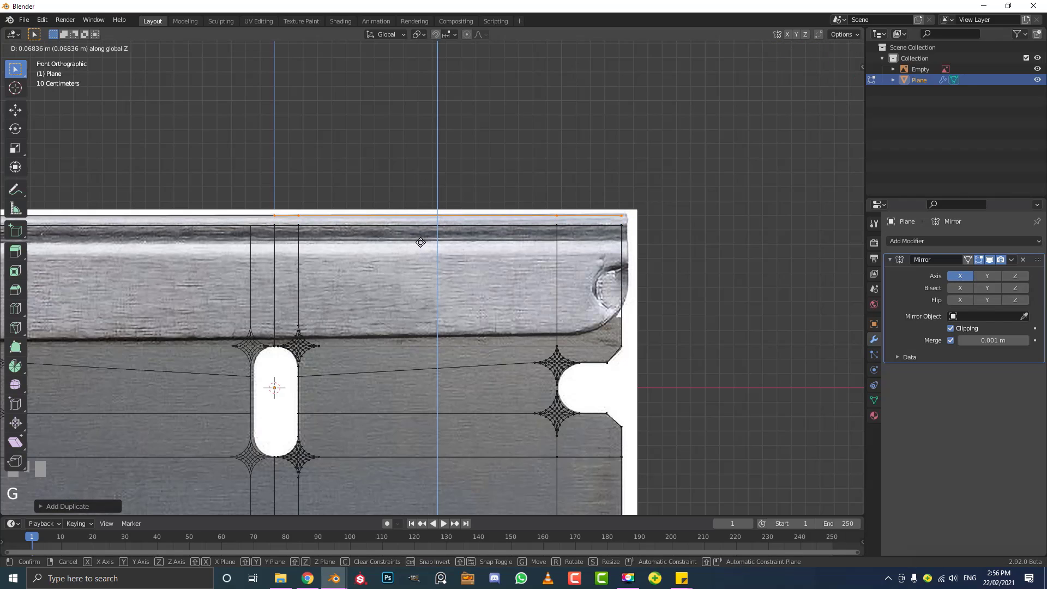
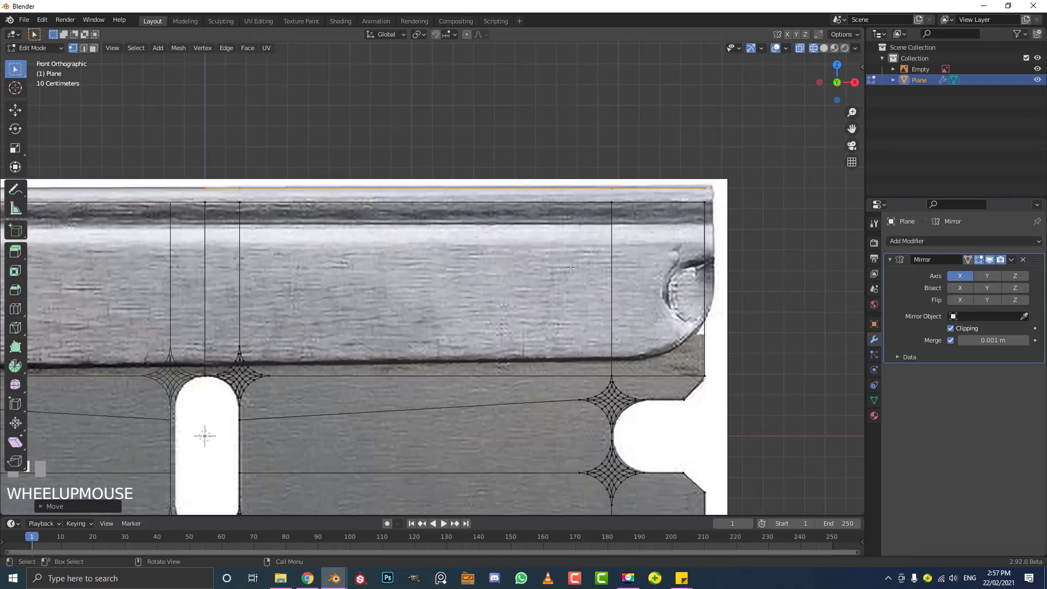
pyautogui.press('g')
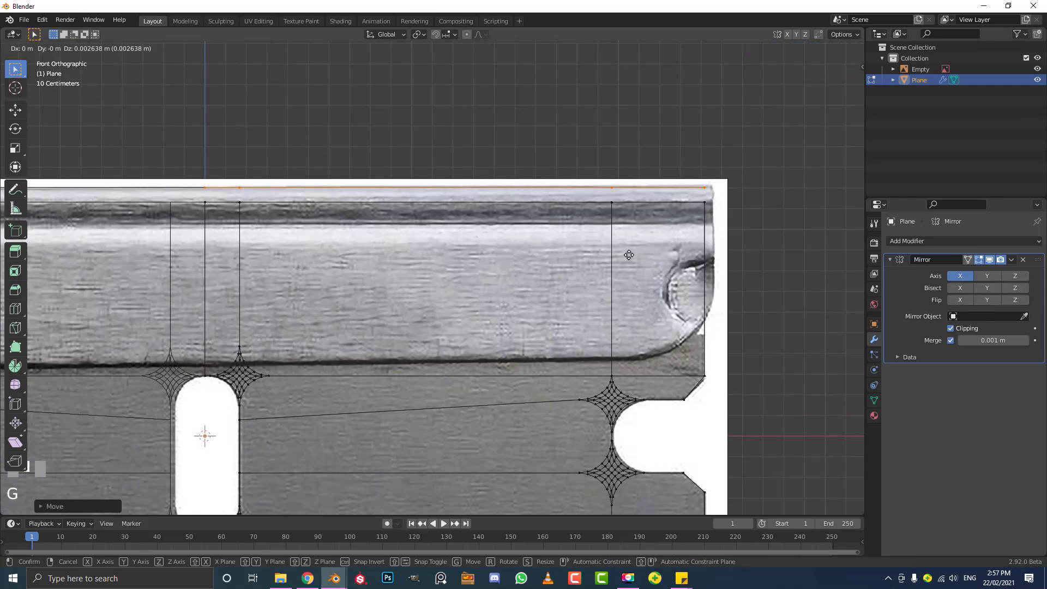
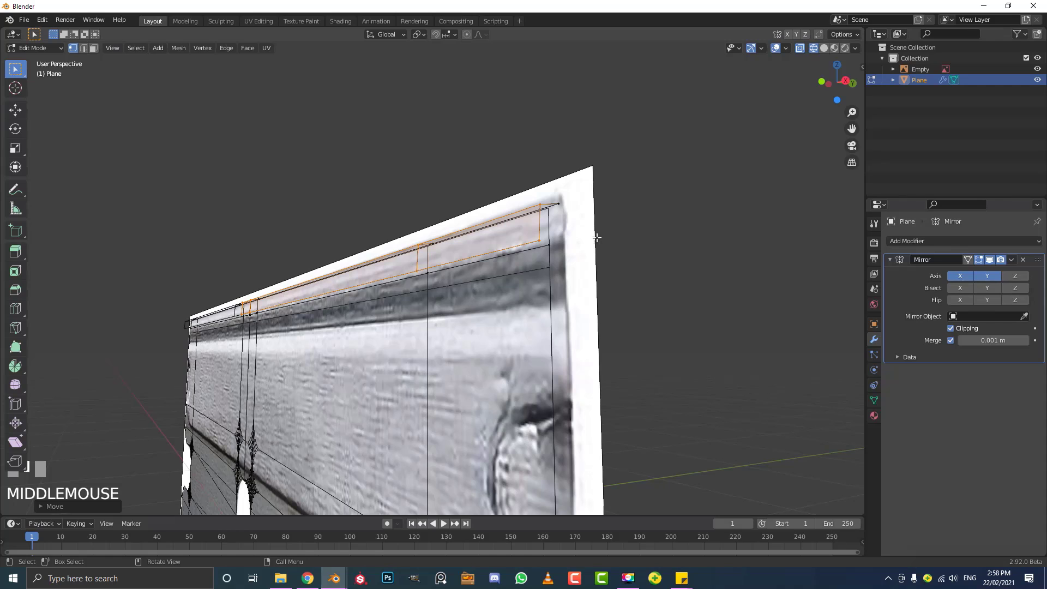
# Zoom out to see the whole mirrored blade plane with its slot and notches.
pyautogui.scroll(-3)
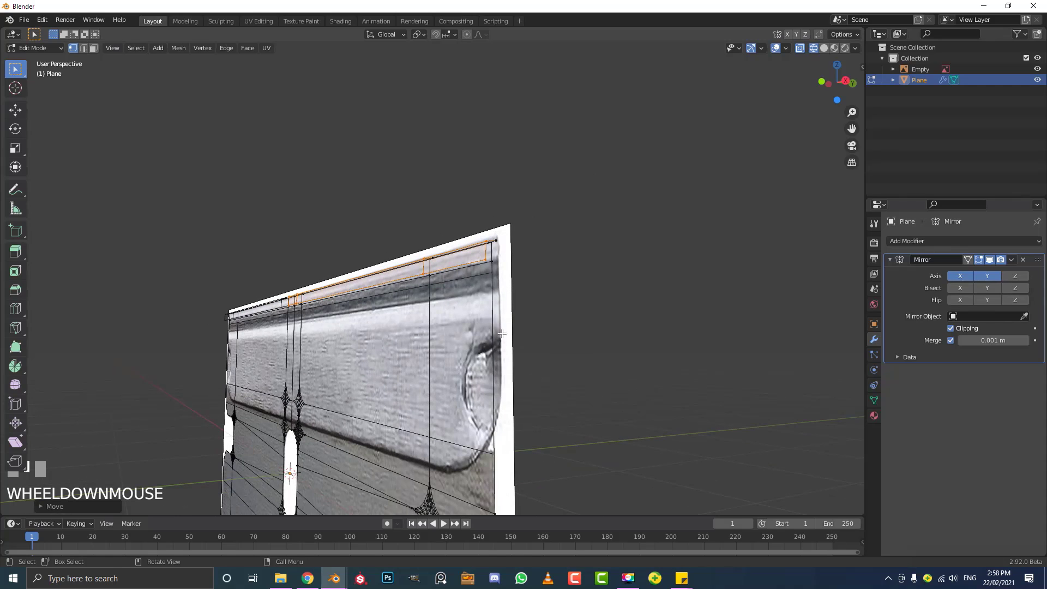
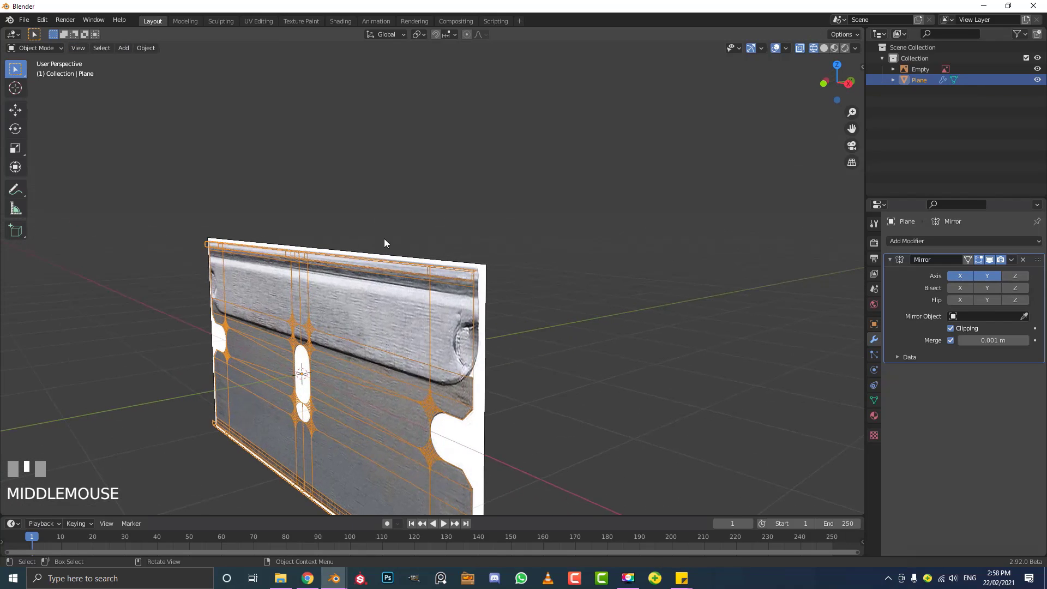
# Apply the plane's rotation with Ctrl+A and orbit around it.
pyautogui.press('ctrl+a')
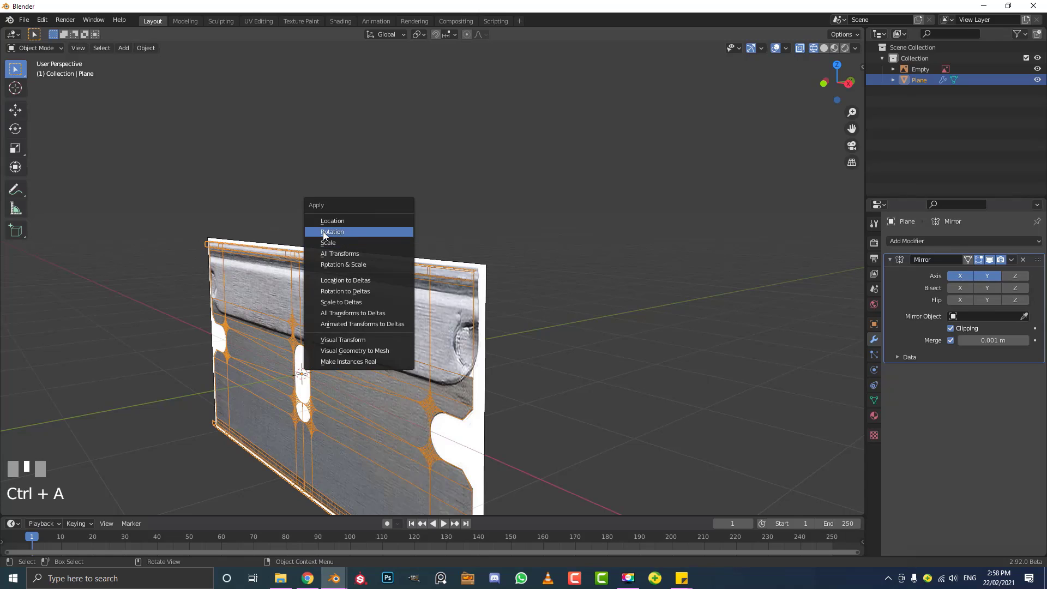
pyautogui.middleClick(457, 267)
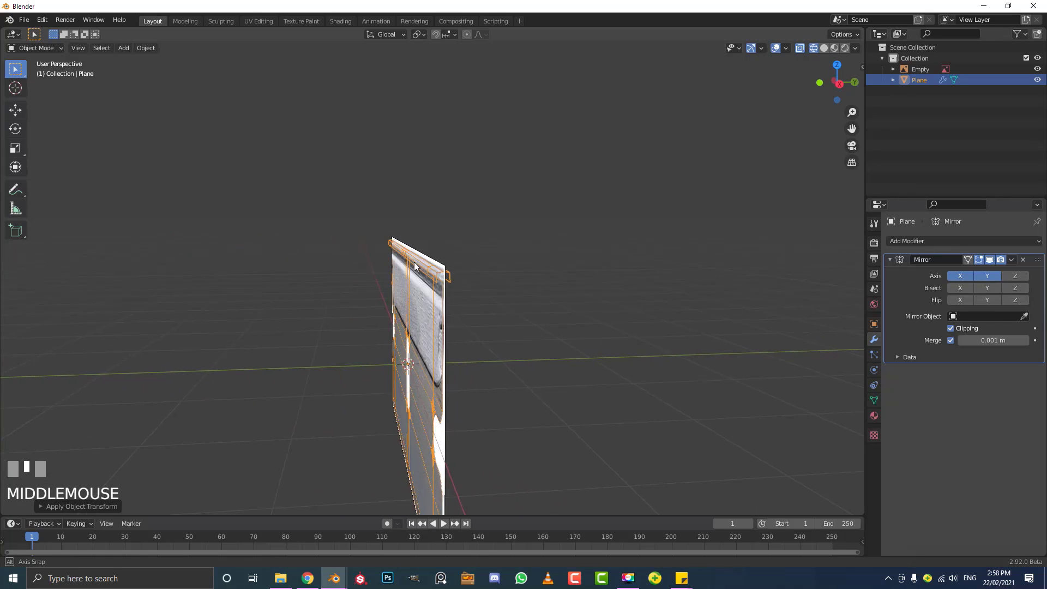
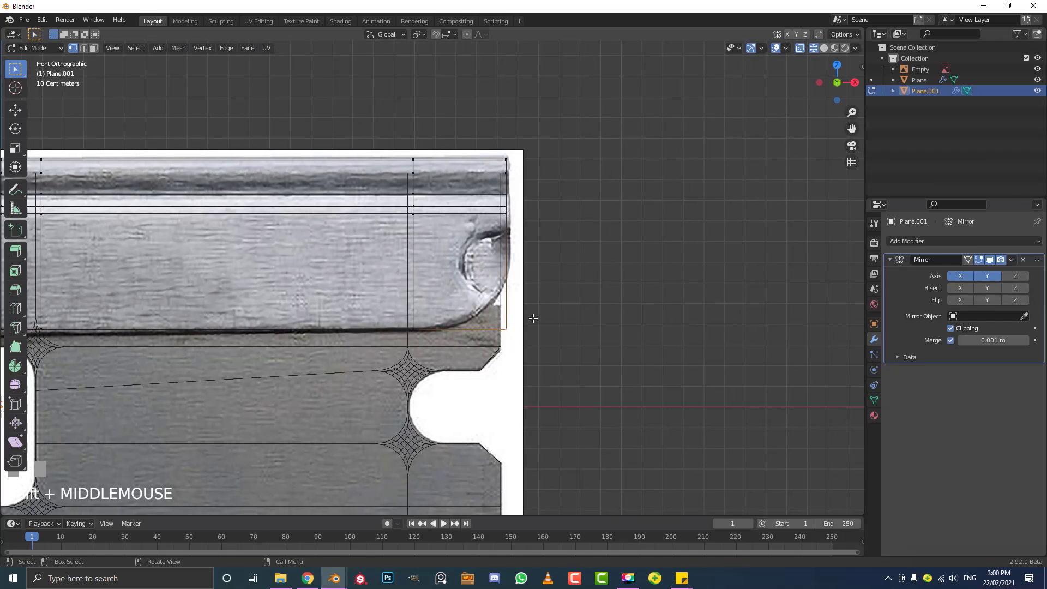
# Bevel the spine's lower corner vertex into a rounded curve.
pyautogui.press('ctrl+shift+b')
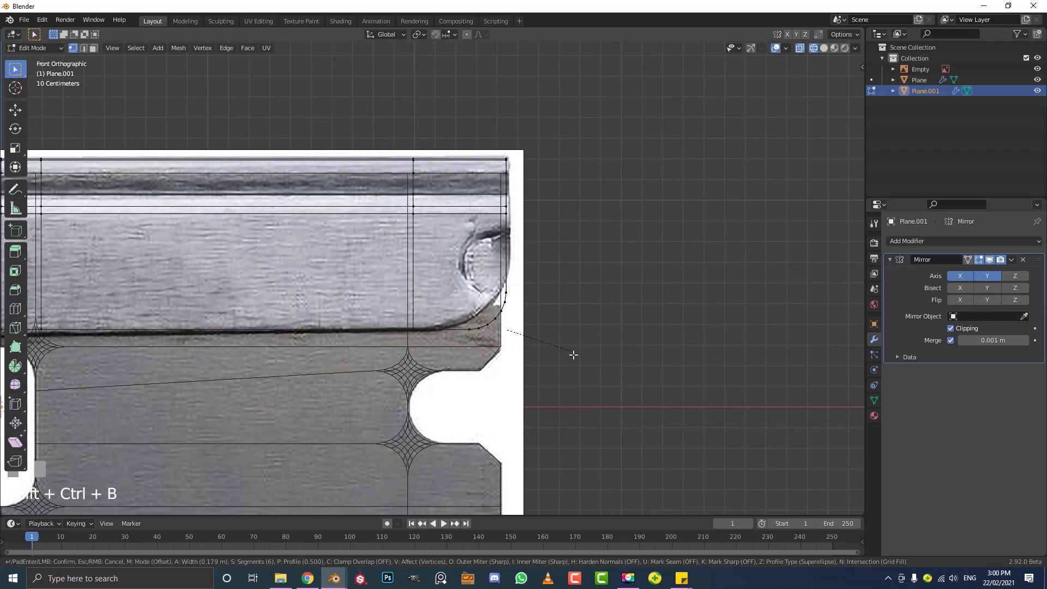
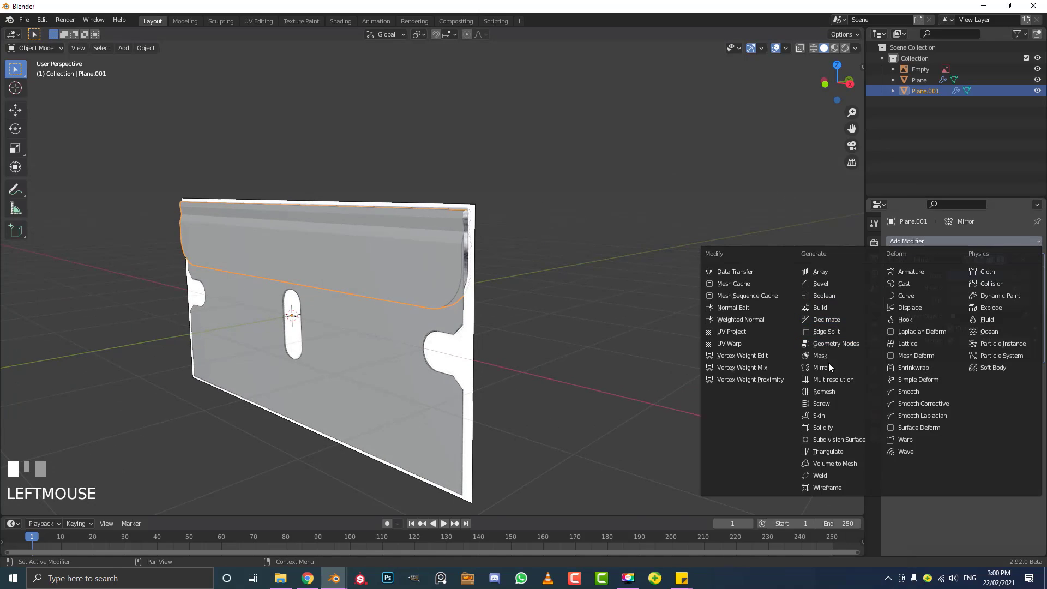
# Inspect the spine's new 0.073 m Solidify thickness from an orbited view.
pyautogui.scroll(3)
pyautogui.scroll(3)
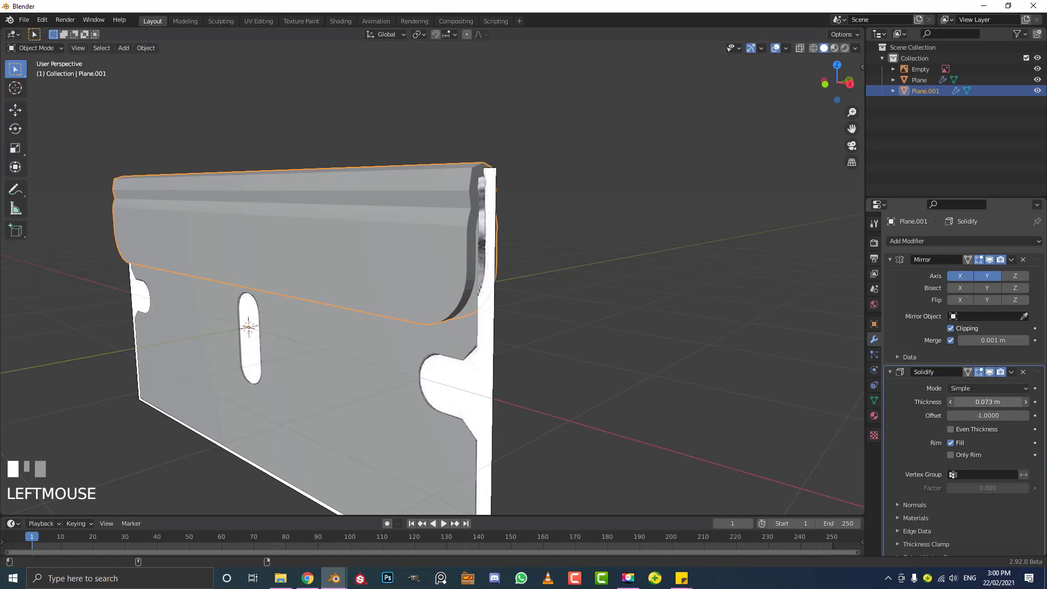
pyautogui.moveTo(575, 239); pyautogui.dragTo(891, 264)
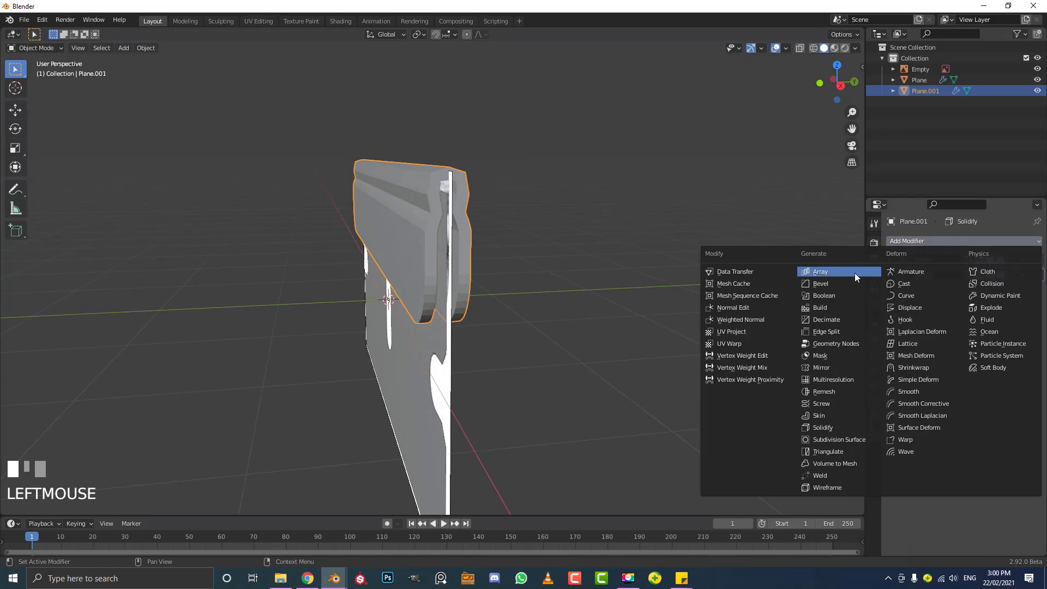
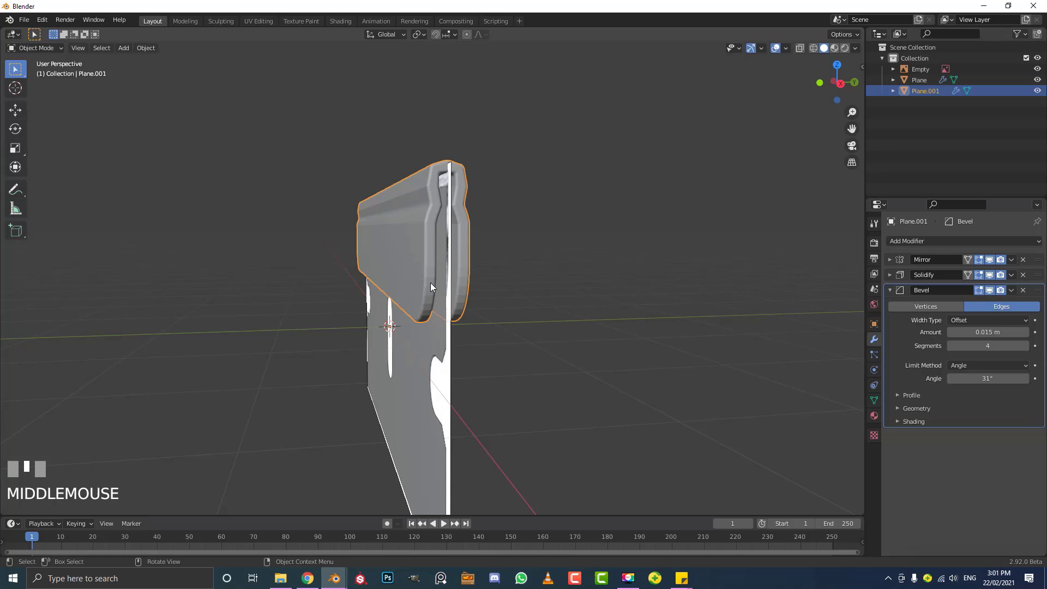
# Inspect the 4-segment bevel on the spine, then make the main blade plane active.
pyautogui.moveTo(147, 54); pyautogui.dragTo(437, 223)
pyautogui.moveTo(437, 222); pyautogui.dragTo(409, 259)
pyautogui.scroll(-3)
pyautogui.scroll(-3)
pyautogui.scroll(3)
pyautogui.scroll(3)
pyautogui.click(409, 259)
pyautogui.scroll(-3)
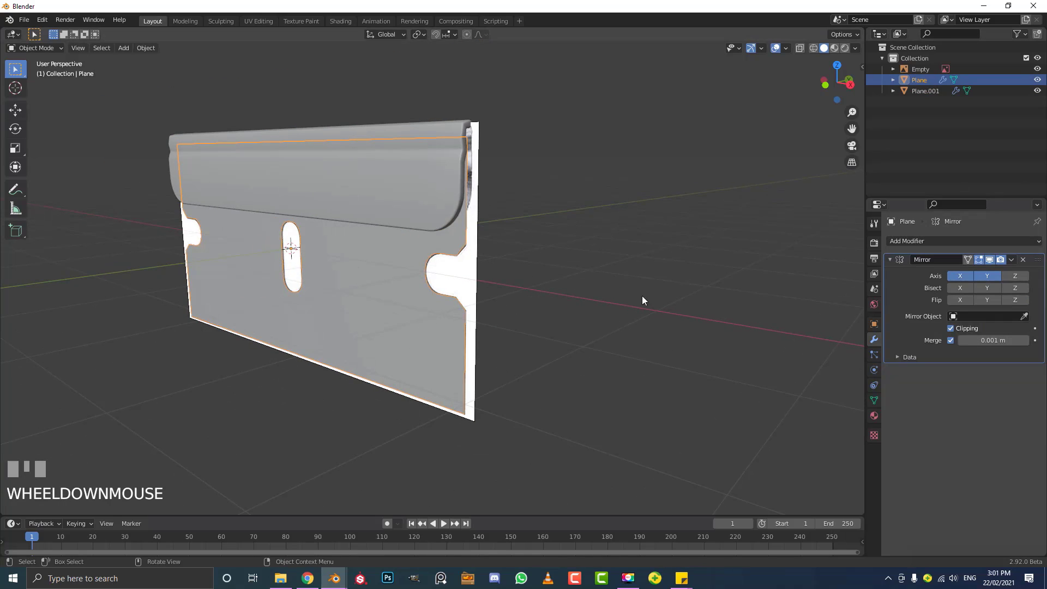
# Cancel a trial move and turn off the Mirror modifier's Y axis on the blade plate.
pyautogui.press('g')
pyautogui.rightClick(784, 315)
pyautogui.click(990, 280)
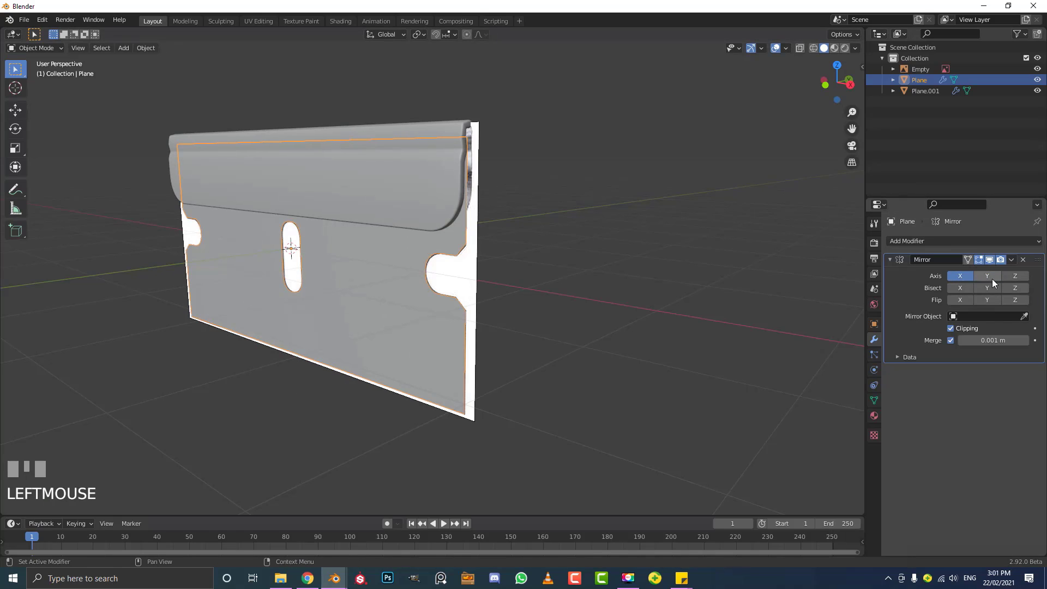
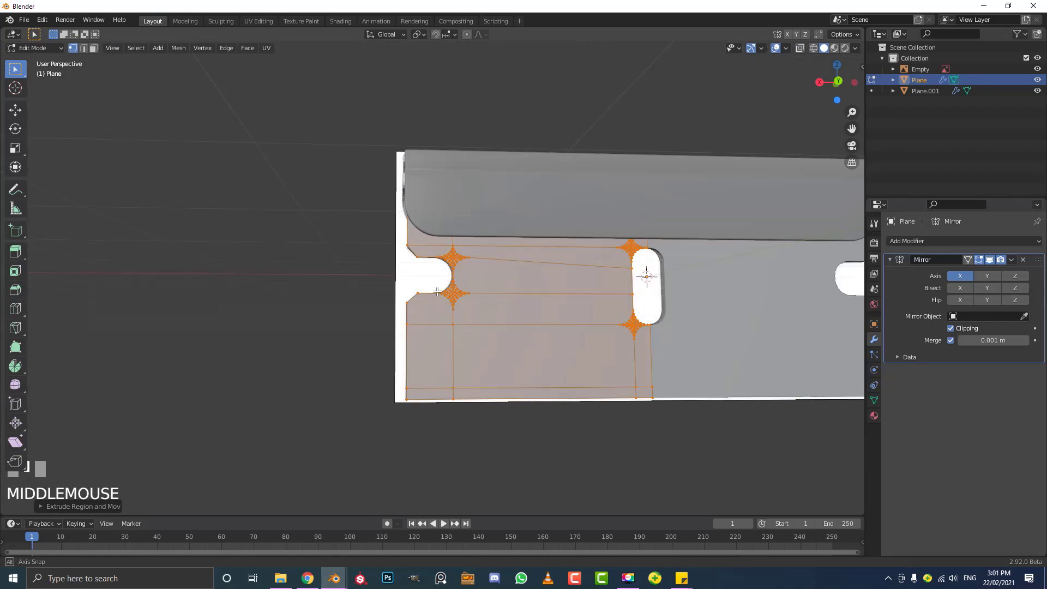
# Return to Object Mode with the blade plate centred under the spine.
pyautogui.scroll(3)
pyautogui.press('Tab')
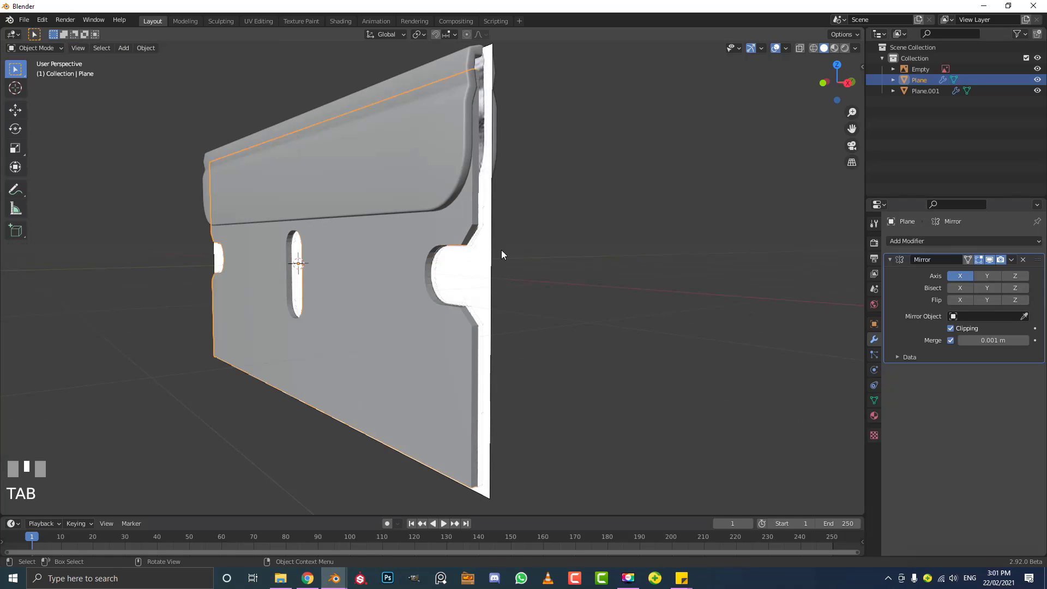
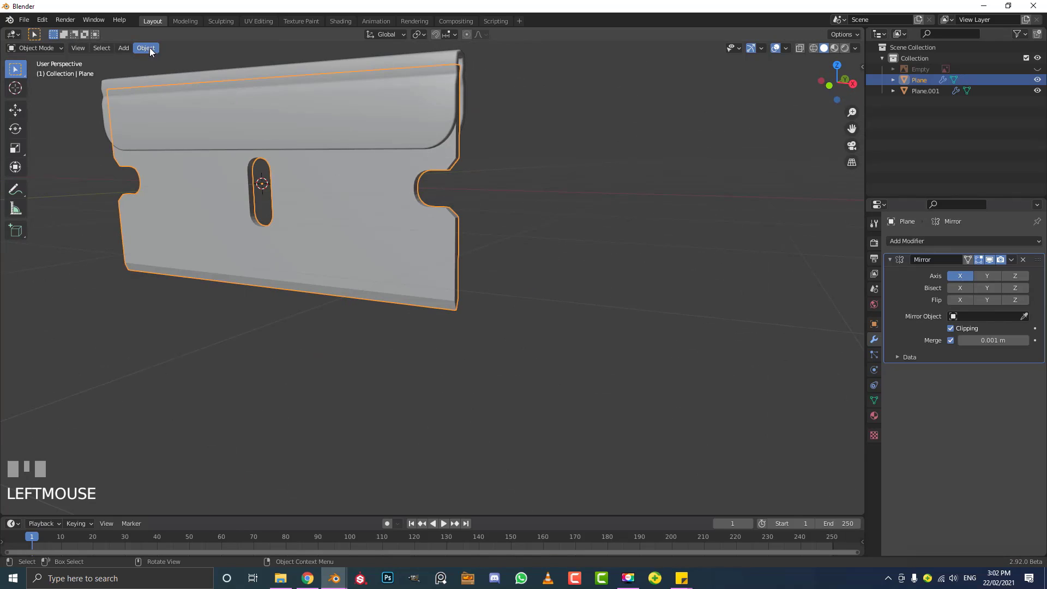
# View the blade from the front orthographic and add a 30° Edge Split modifier.
pyautogui.moveTo(149, 52); pyautogui.dragTo(362, 222)
pyautogui.scroll(-3)
pyautogui.moveTo(362, 222); pyautogui.dragTo(596, 319)
pyautogui.scroll(3)
pyautogui.press('alt+a')
pyautogui.scroll(-3)
pyautogui.press('KP_1')
pyautogui.scroll(3)
pyautogui.click(595, 319)
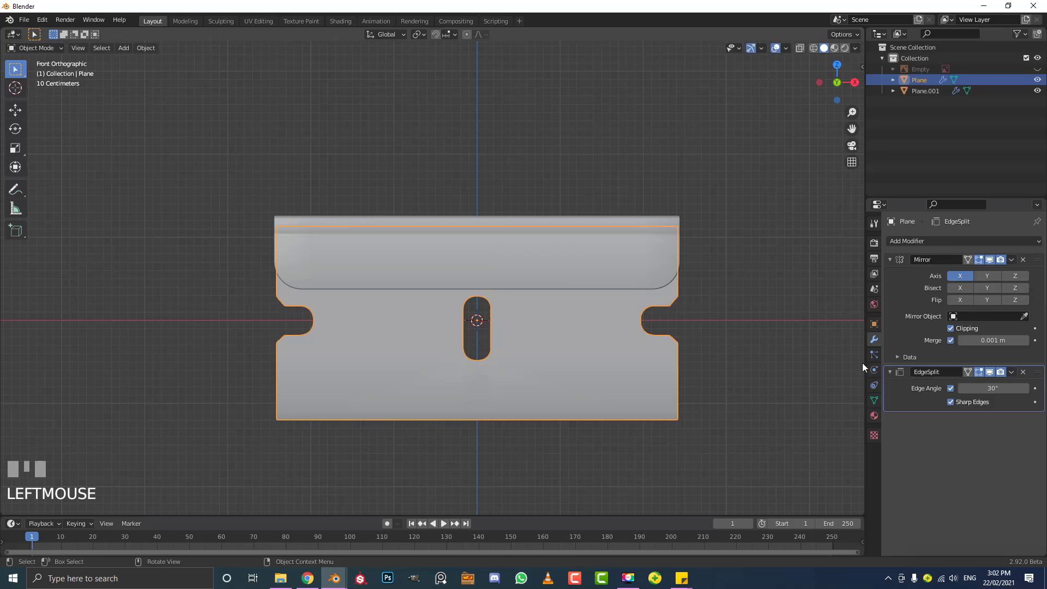